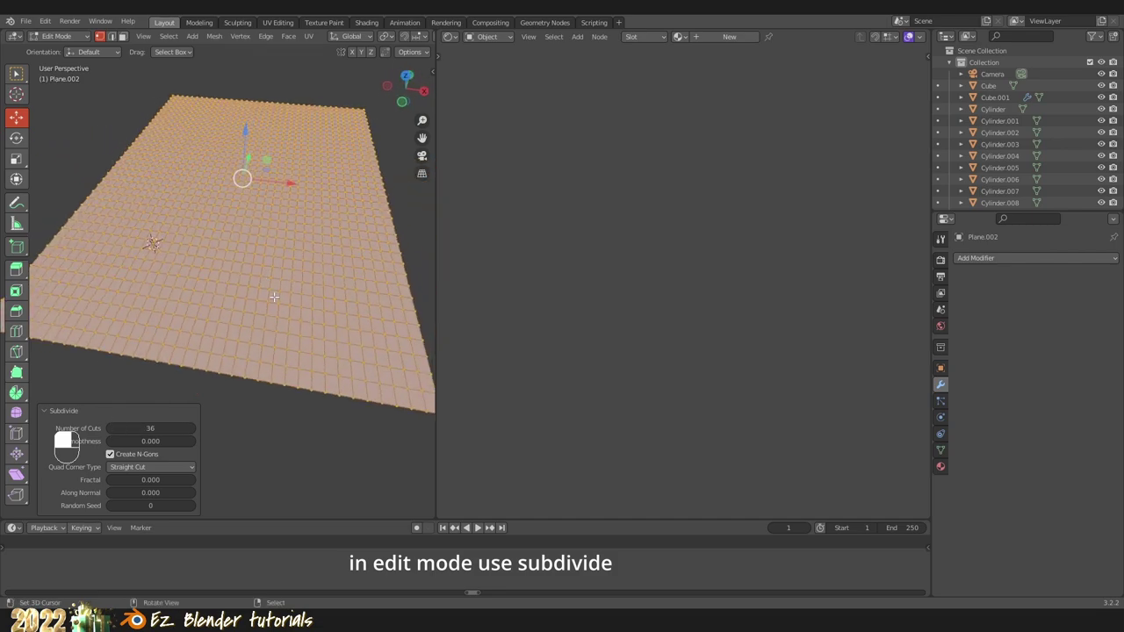
# Step: Return Plane.002 to Object Mode and add a Subdivision modifier at level 1
pyautogui.press('Tab')
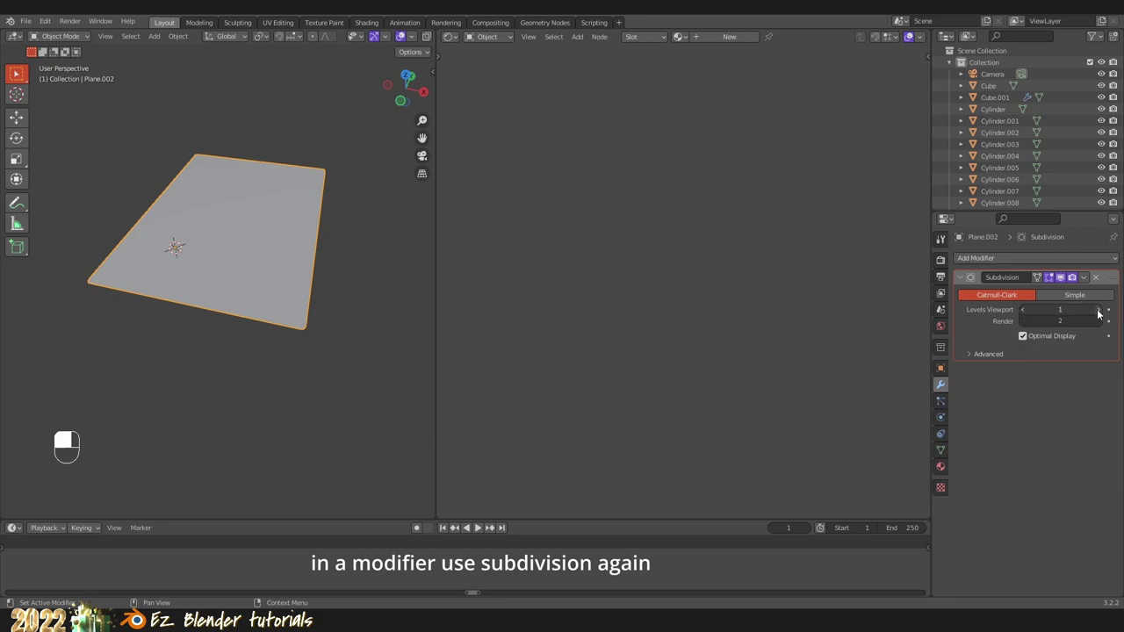
pyautogui.press('a')
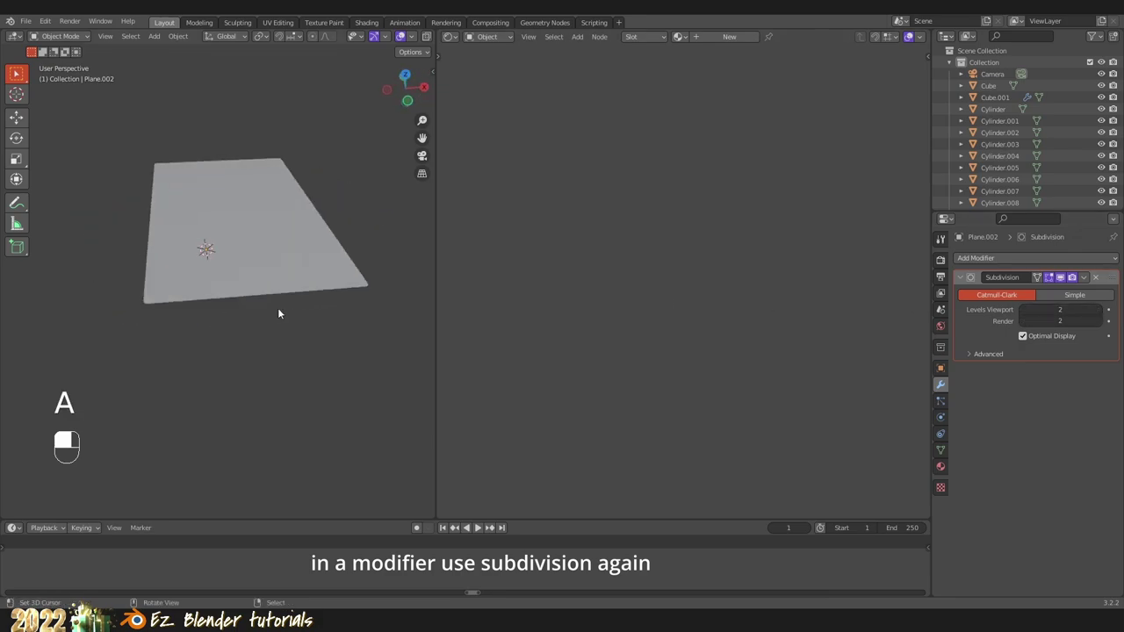
pyautogui.moveTo(195, 336); pyautogui.dragTo(277, 203)
pyautogui.moveTo(277, 203); pyautogui.dragTo(112, 311)
pyautogui.moveTo(112, 312); pyautogui.dragTo(335, 266)
pyautogui.moveTo(336, 267); pyautogui.dragTo(1027, 336)
# Step: Toggle Edit Mode on the subdivided plane and inspect it in wireframe shading
pyautogui.rightClick(266, 319)
pyautogui.press('KP_Decimal')
pyautogui.press('Tab')
pyautogui.press('Tab')
pyautogui.moveTo(1026, 336); pyautogui.dragTo(1026, 308)
pyautogui.press('z')
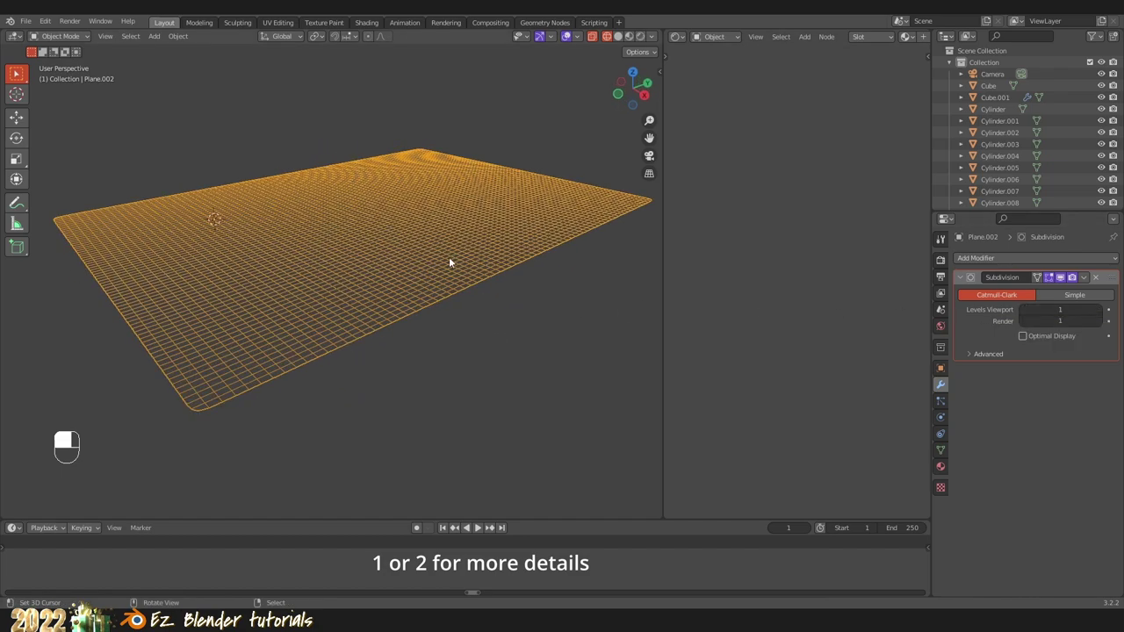
pyautogui.moveTo(241, 292); pyautogui.dragTo(516, 324)
pyautogui.moveTo(543, 325); pyautogui.dragTo(497, 312)
pyautogui.press('z')
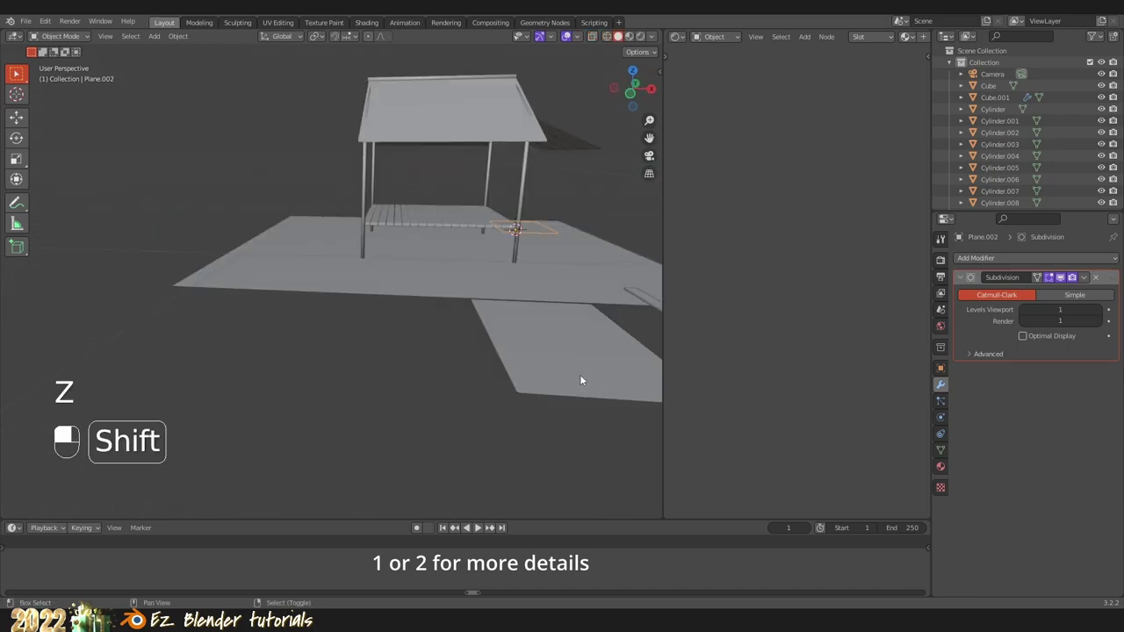
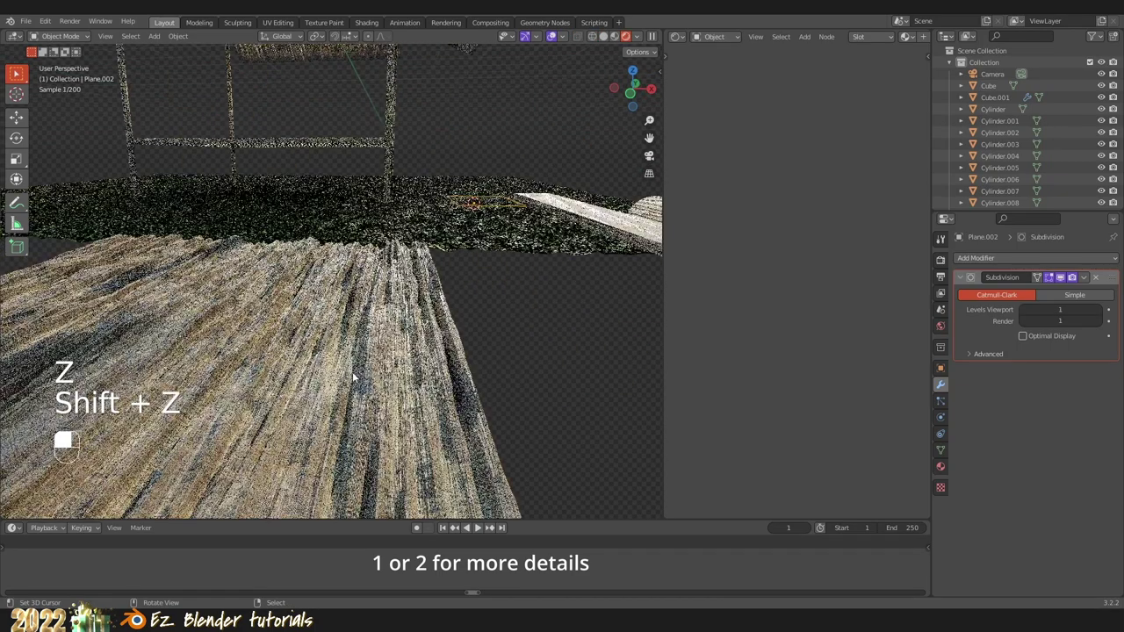
pyautogui.rightClick(352, 369)
pyautogui.press('KP_Decimal')
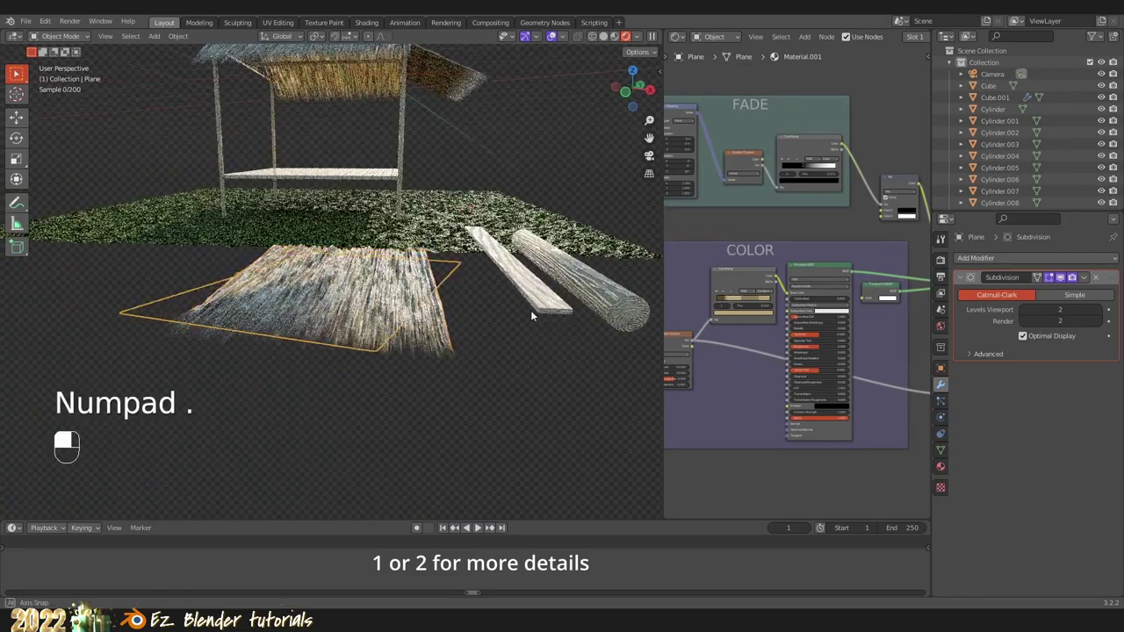
pyautogui.press('a')
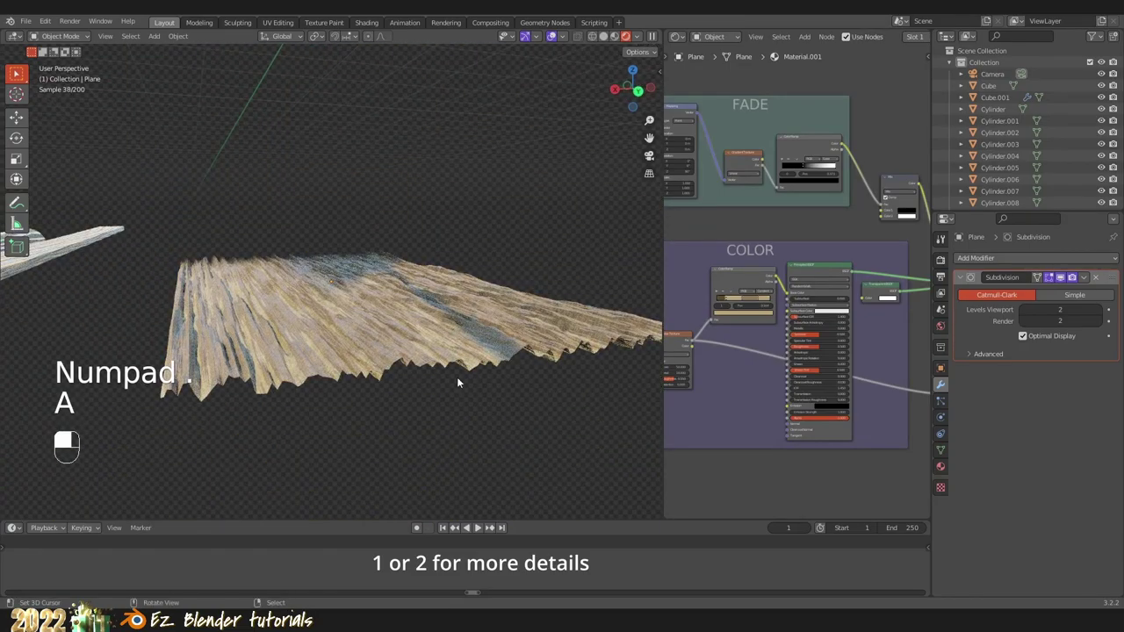
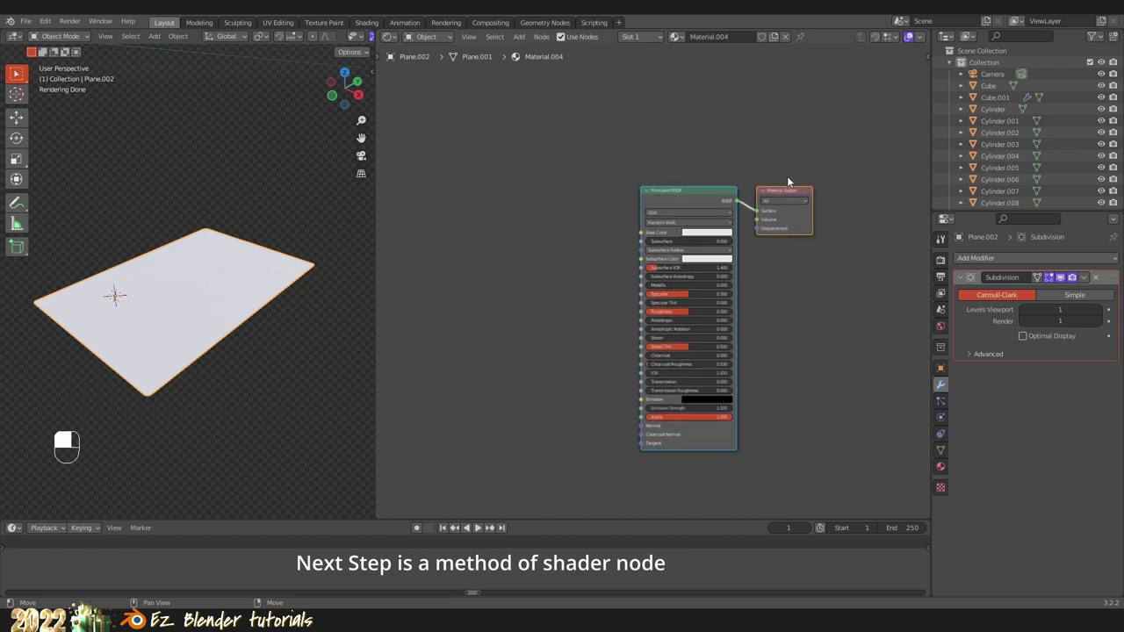
# Step: Add a ColorRamp node to Plane.002's new Material.004 node tree in the Shader Editor
pyautogui.middleClick(792, 196)
pyautogui.moveTo(787, 190); pyautogui.dragTo(564, 214)
pyautogui.press('shift+a')
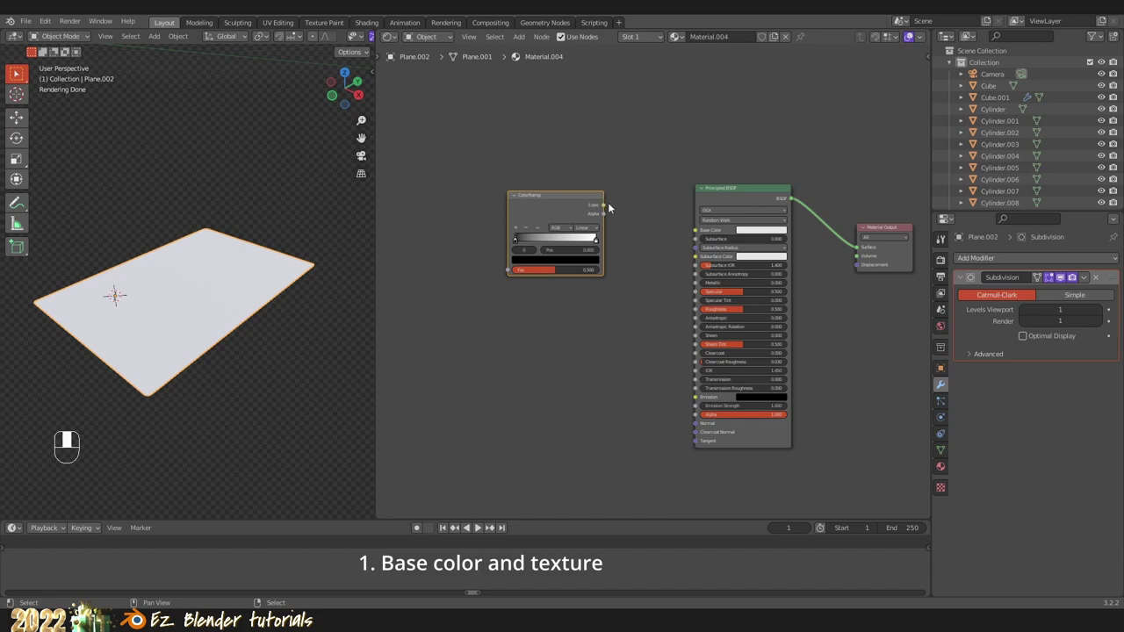
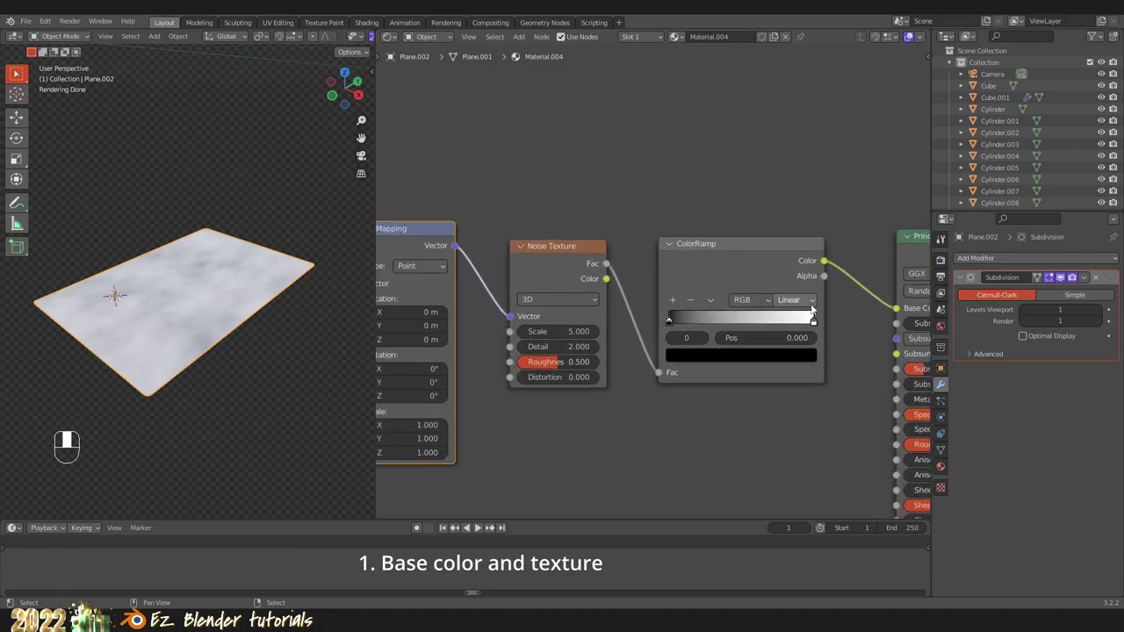
# Step: Add a brown middle stop to the ColorRamp with constant interpolation for tan wood grain
pyautogui.moveTo(773, 298); pyautogui.dragTo(729, 369)
pyautogui.moveTo(729, 369); pyautogui.dragTo(672, 325)
pyautogui.moveTo(672, 325); pyautogui.dragTo(754, 364)
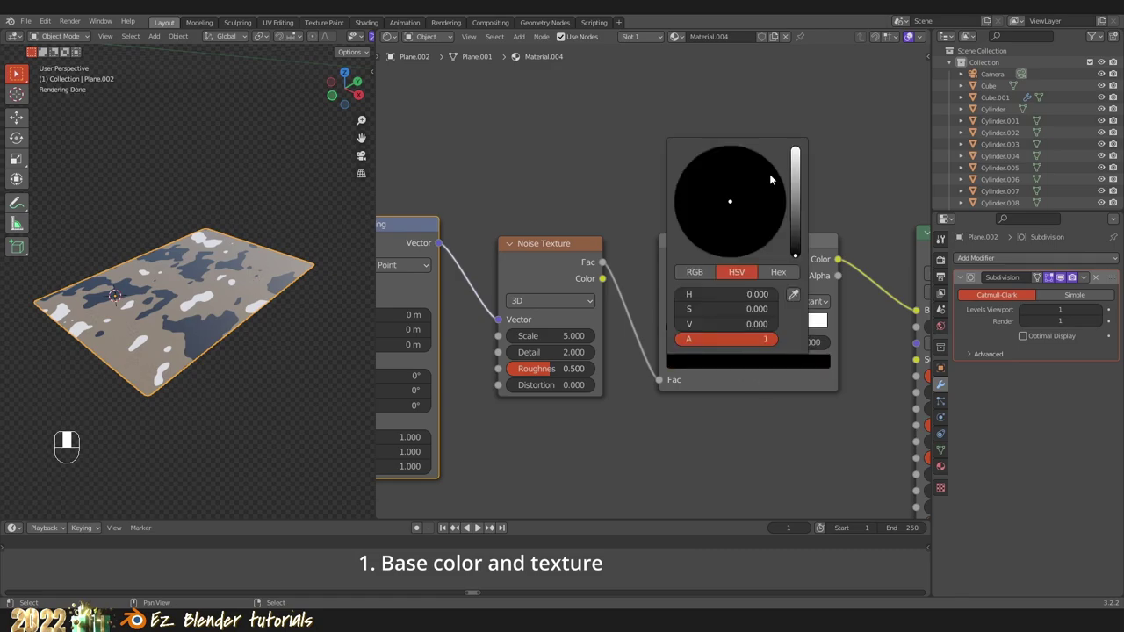
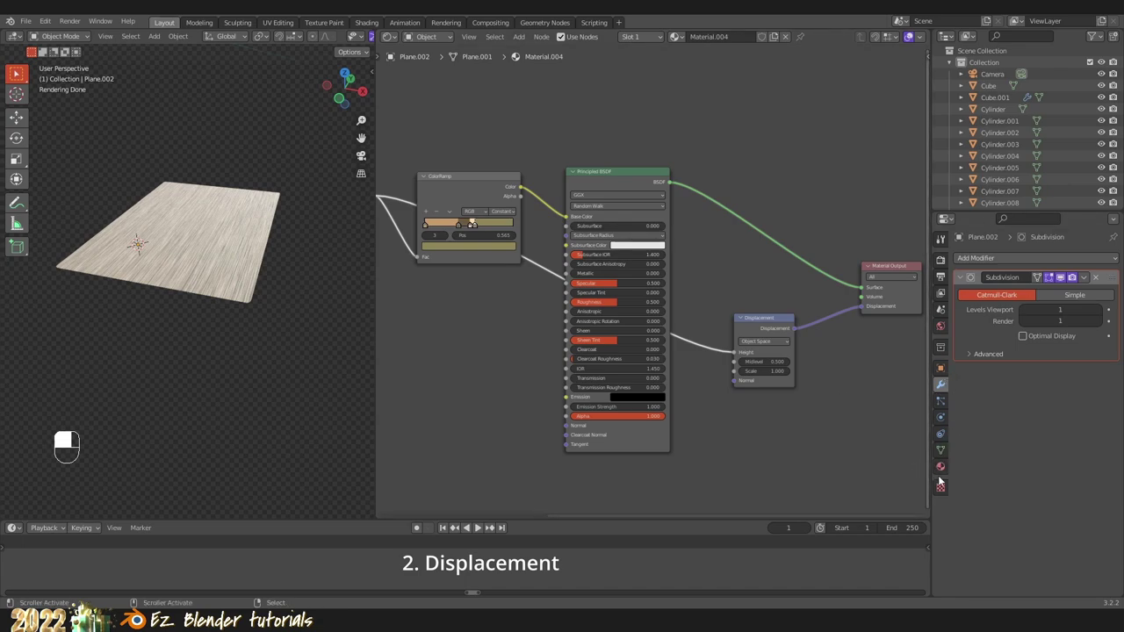
# Step: Review the material displacement settings driven by the Noise Texture at midlevel 0.5, scale 1
pyautogui.moveTo(946, 472); pyautogui.dragTo(978, 403)
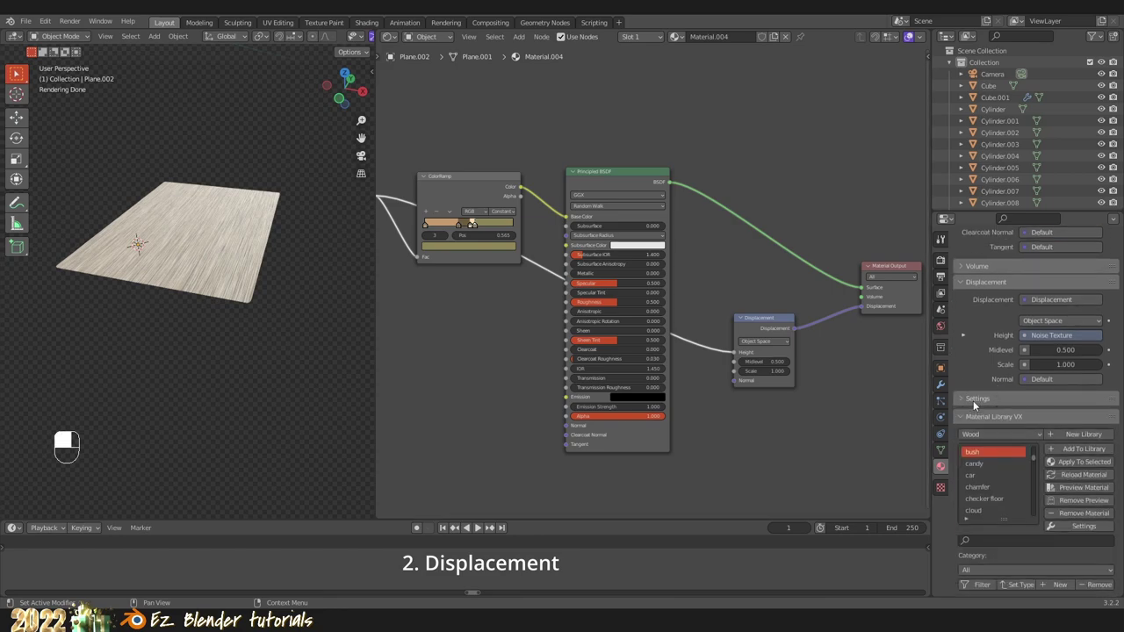
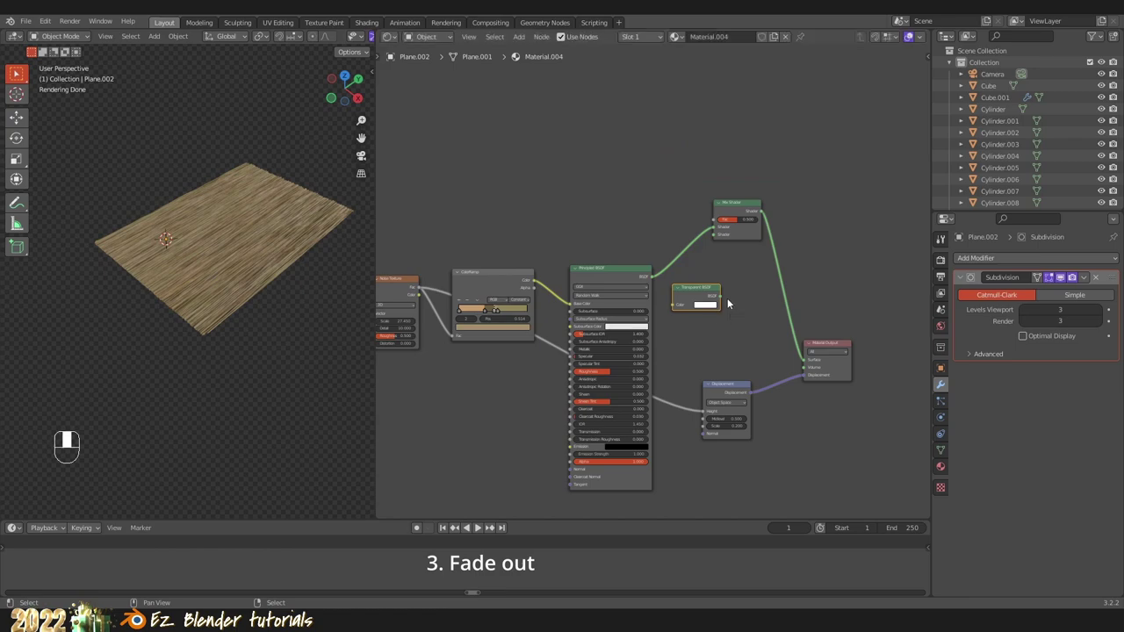
# Step: Recenter the plank material's node tree after adding the Mix Shader and Transparent BSDF
pyautogui.moveTo(757, 289); pyautogui.dragTo(600, 217)
pyautogui.press('shift+a')
pyautogui.middleClick(601, 217)
pyautogui.moveTo(645, 185); pyautogui.dragTo(540, 216)
# Step: Add a Linear Gradient Texture node beside the ColorRamp driving the Mix Shader factor
pyautogui.press('shift+a')
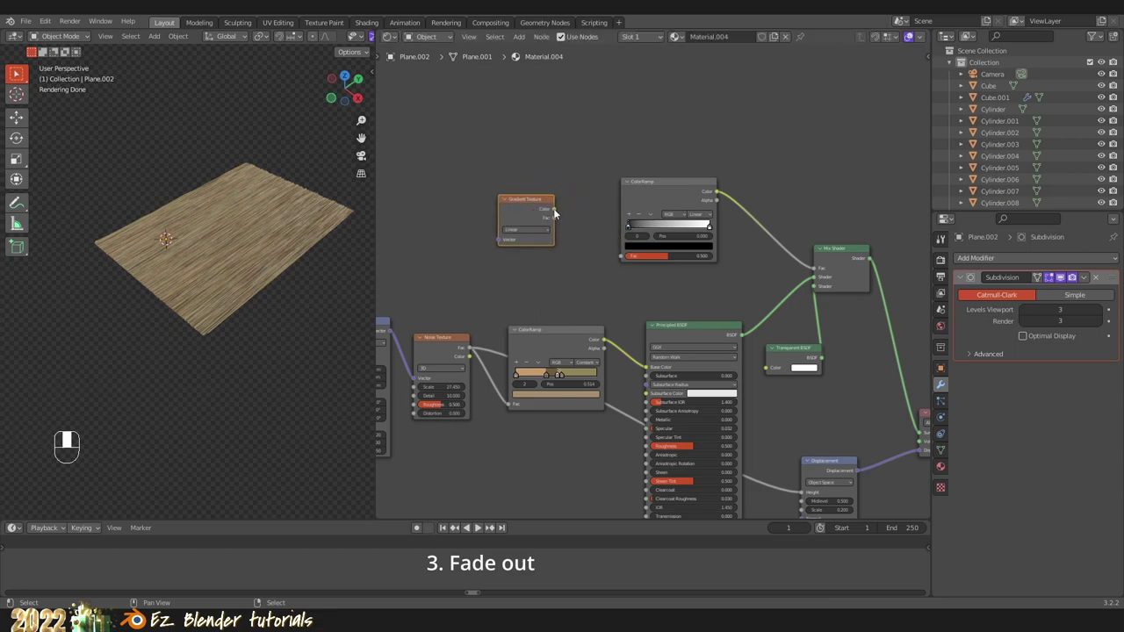
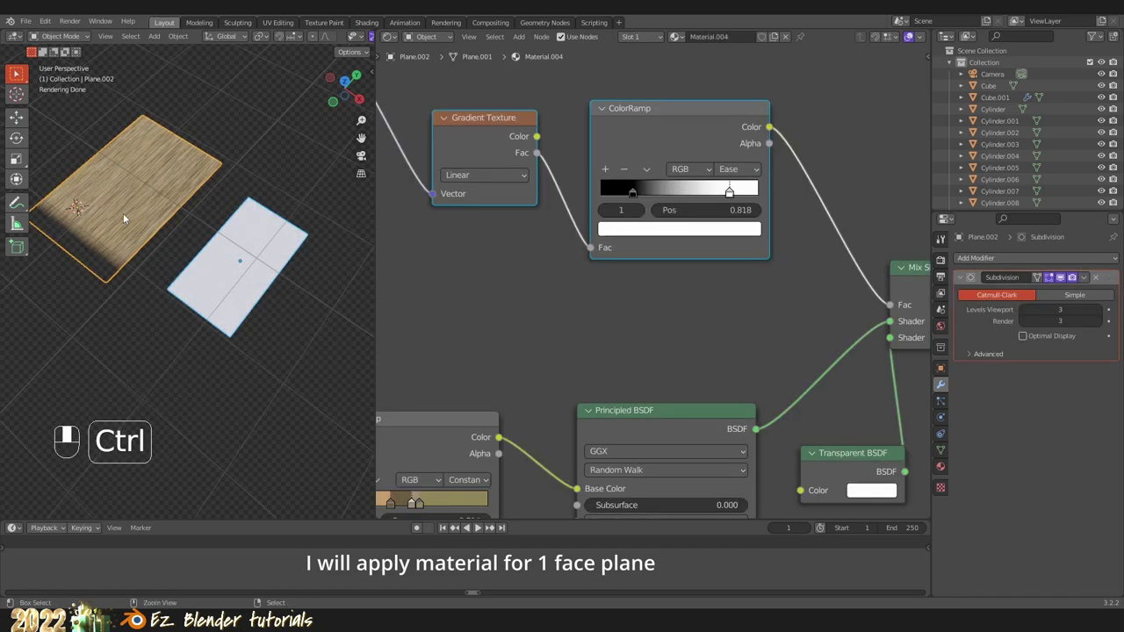
# Step: Link Material.004 to the single-face plane and preview it in rendered shading
pyautogui.press('ctrl+l')
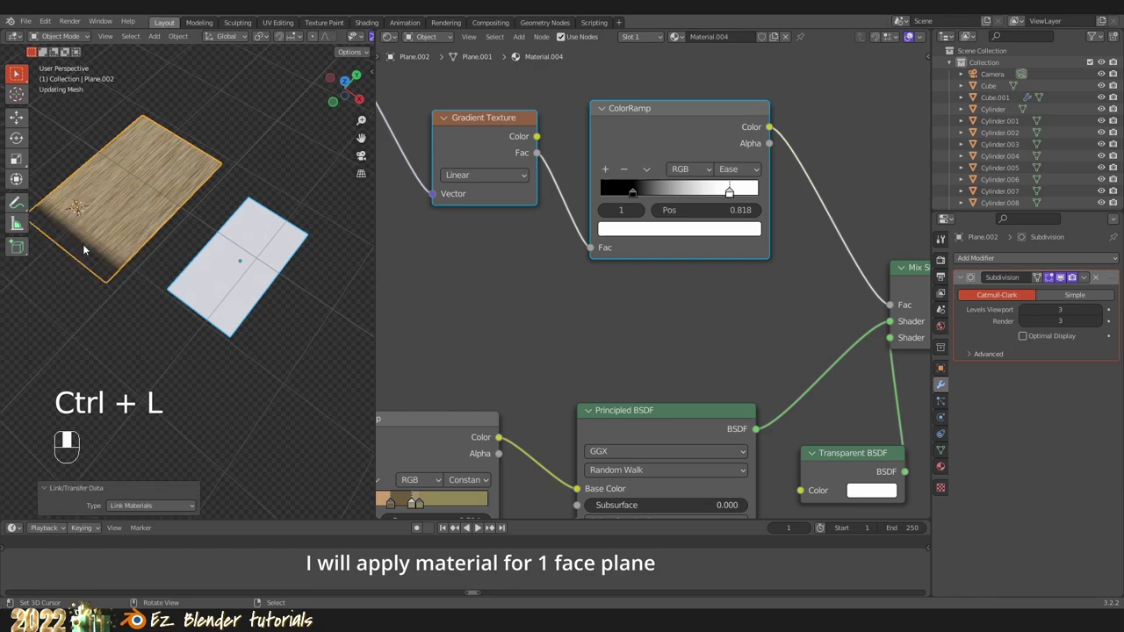
pyautogui.press('a')
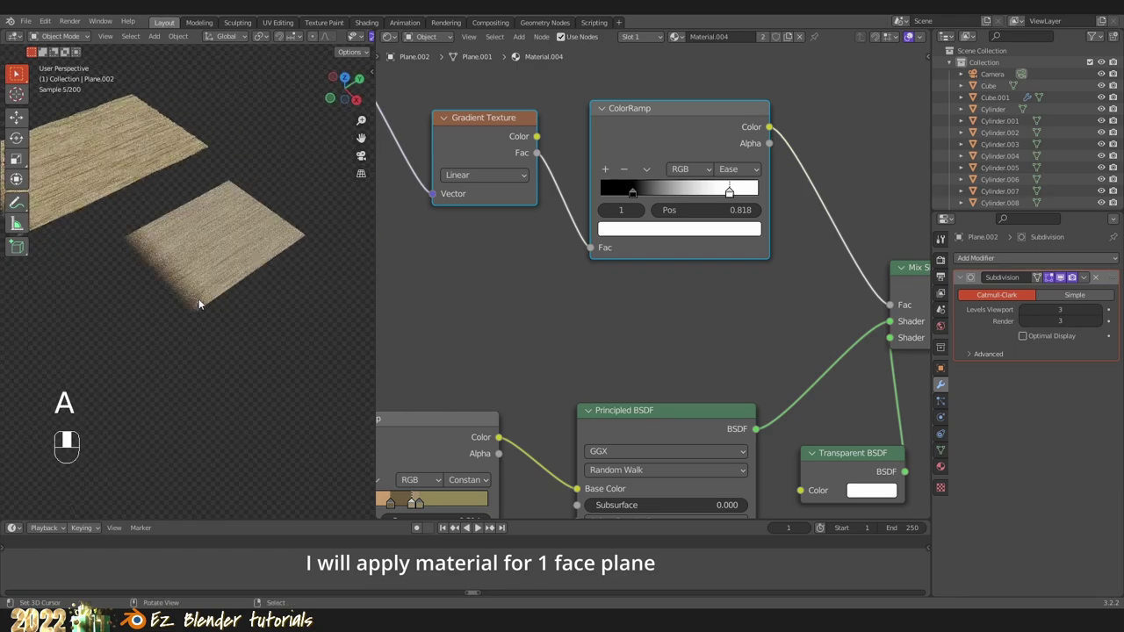
pyautogui.rightClick(222, 306)
pyautogui.moveTo(222, 305); pyautogui.dragTo(732, 256)
pyautogui.moveTo(733, 256); pyautogui.dragTo(946, 471)
pyautogui.press('a')
# Step: Inspect the plane's wood material and the Nishita Sky world tree in rendered viewport
pyautogui.middleClick(260, 300)
pyautogui.rightClick(260, 299)
pyautogui.moveTo(946, 471); pyautogui.dragTo(1050, 437)
pyautogui.moveTo(1050, 437); pyautogui.dragTo(214, 325)
pyautogui.press('a')
pyautogui.middleClick(228, 305)
pyautogui.rightClick(227, 306)
pyautogui.press('a')
pyautogui.moveTo(215, 325); pyautogui.dragTo(236, 317)
pyautogui.press('shift+z')
pyautogui.press('a')
pyautogui.rightClick(236, 317)
pyautogui.moveTo(235, 317); pyautogui.dragTo(947, 268)
pyautogui.press('a')
pyautogui.rightClick(239, 213)
pyautogui.press('KP_Decimal')
pyautogui.press('a')
pyautogui.click(947, 268)
# Step: Review the world tree's Nishita Sky Texture at 15° elevation, 11.7° rotation, 4.769 ozone
pyautogui.moveTo(946, 268); pyautogui.dragTo(440, 42)
pyautogui.moveTo(440, 42); pyautogui.dragTo(945, 266)
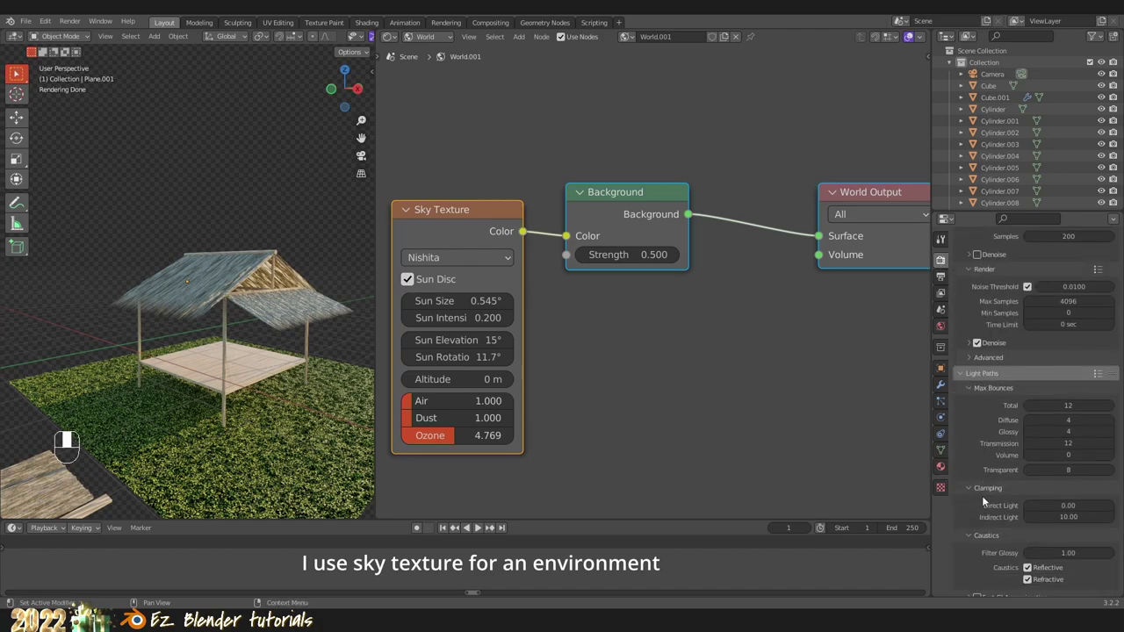
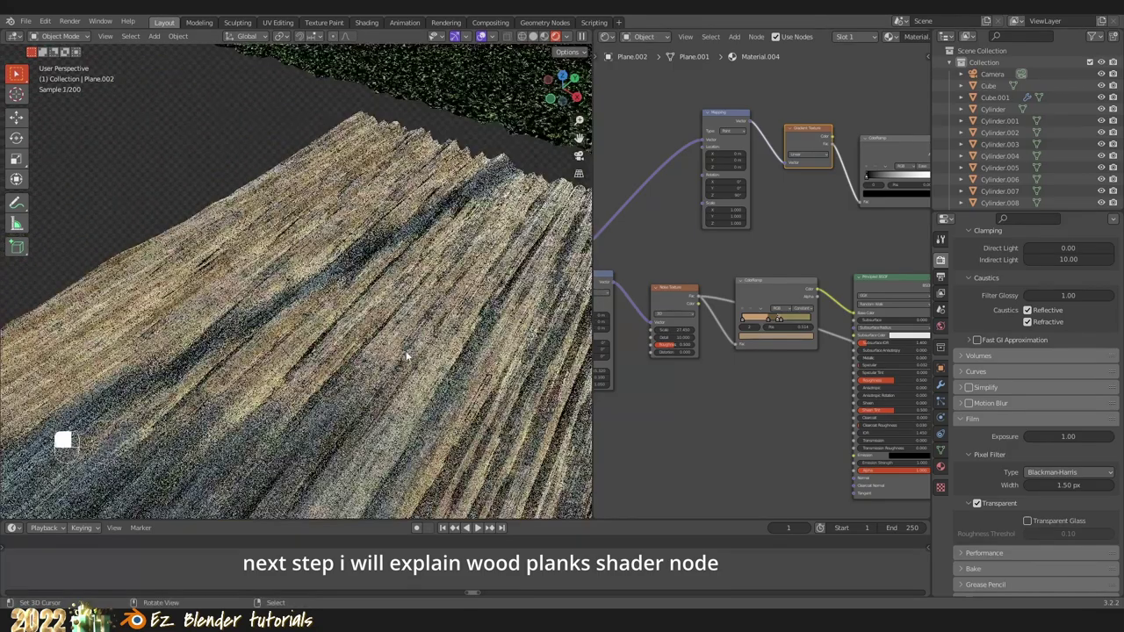
# Step: Select the Cylinder and frame it to show its wave-texture wood material nodes
pyautogui.middleClick(399, 345)
pyautogui.rightClick(399, 345)
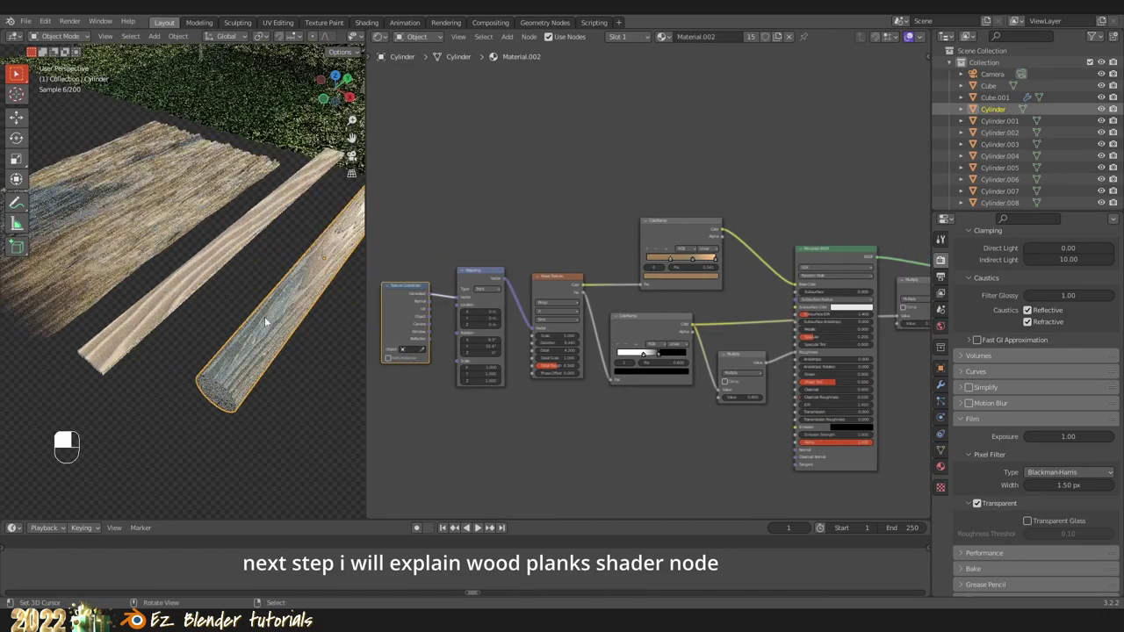
pyautogui.press('KP_Decimal')
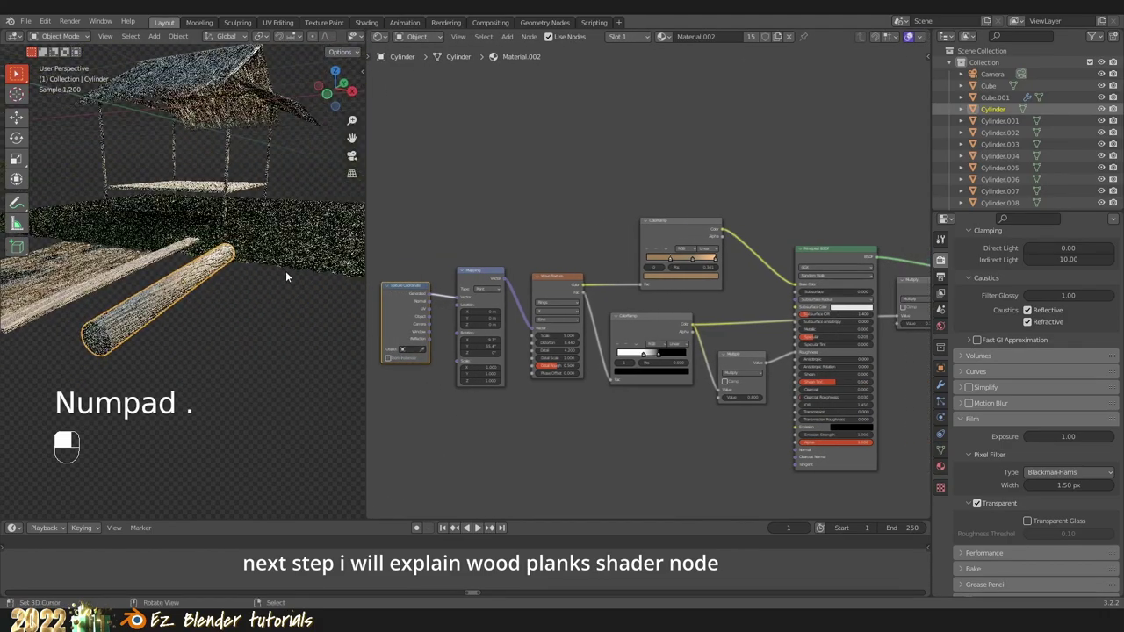
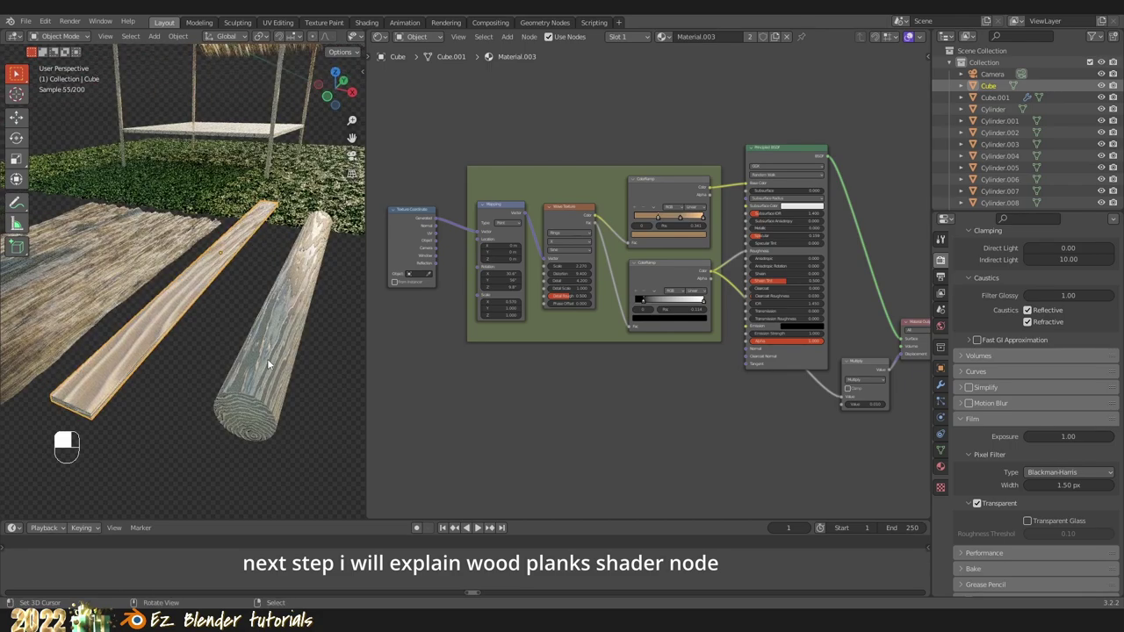
# Step: Select the Cylinder to expose the Texture Coordinate and Mapping chain feeding its Wave Texture
pyautogui.rightClick(274, 367)
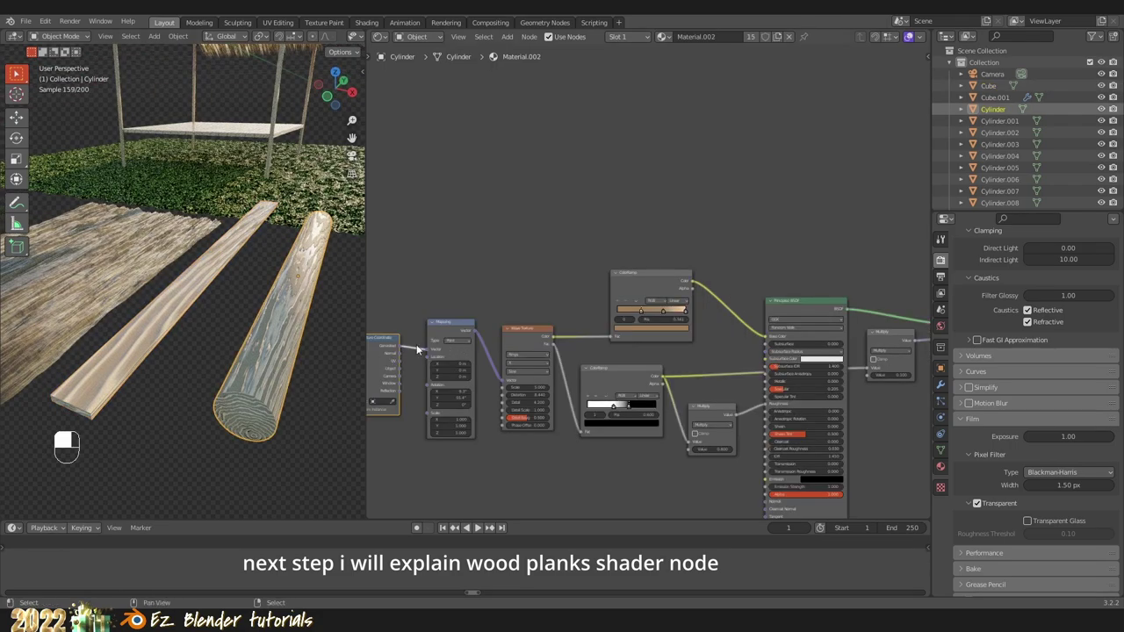
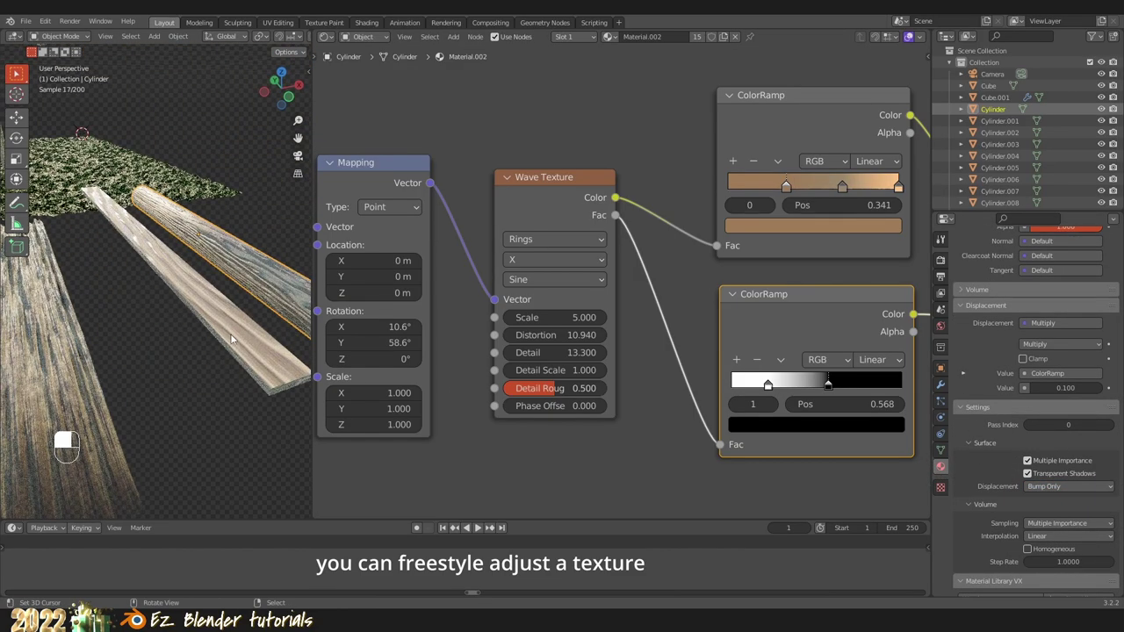
# Step: Set the floor wood Wave Texture to Scale 2.27, Distortion 9.4, Detail 4.2 with Mapping rotation 30.6°, 56°, 9.8°
pyautogui.middleClick(91, 329)
pyautogui.rightClick(92, 329)
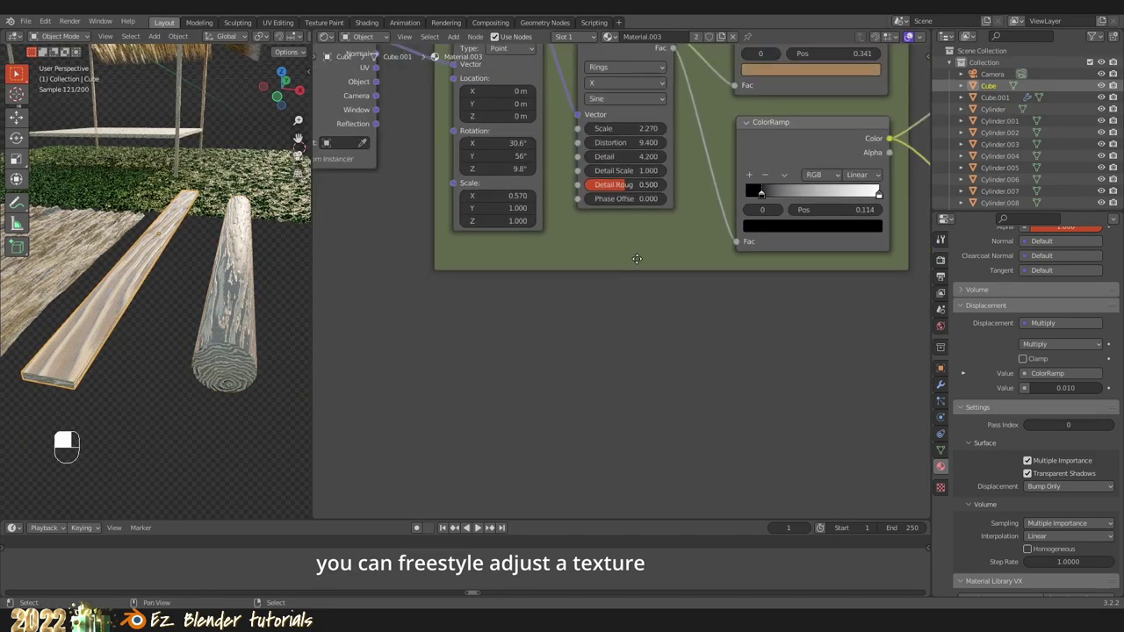
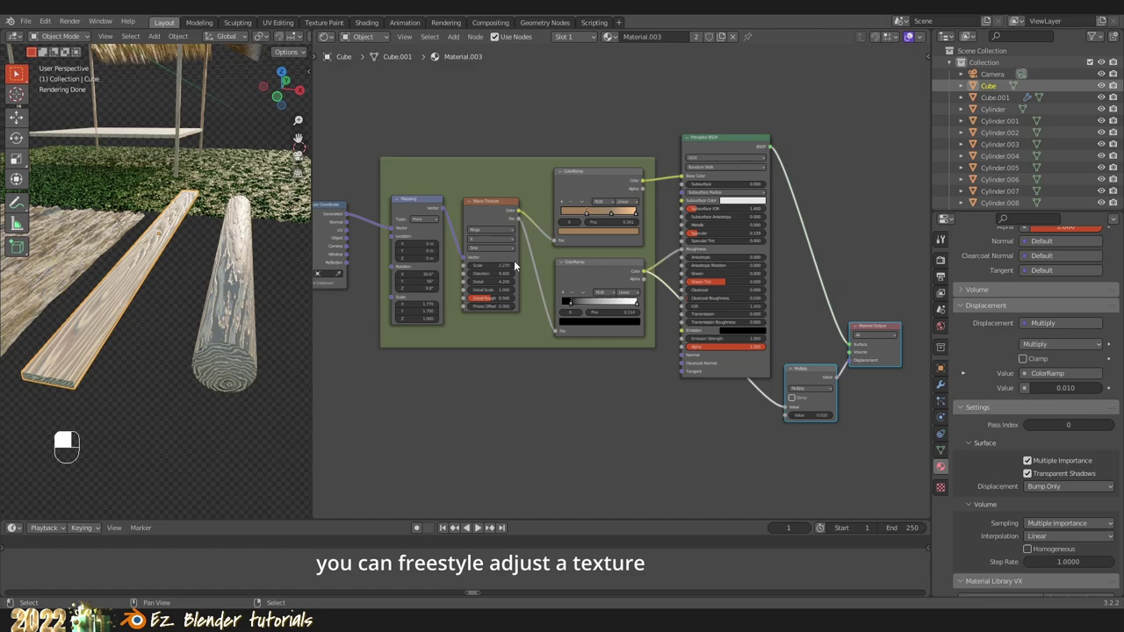
pyautogui.middleClick(337, 209)
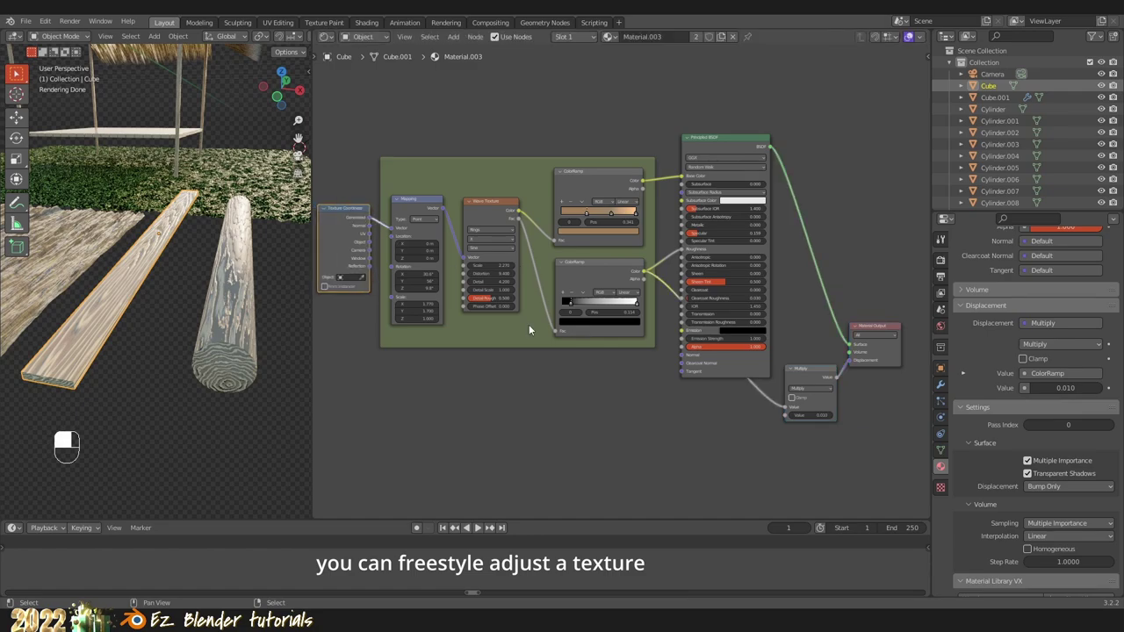
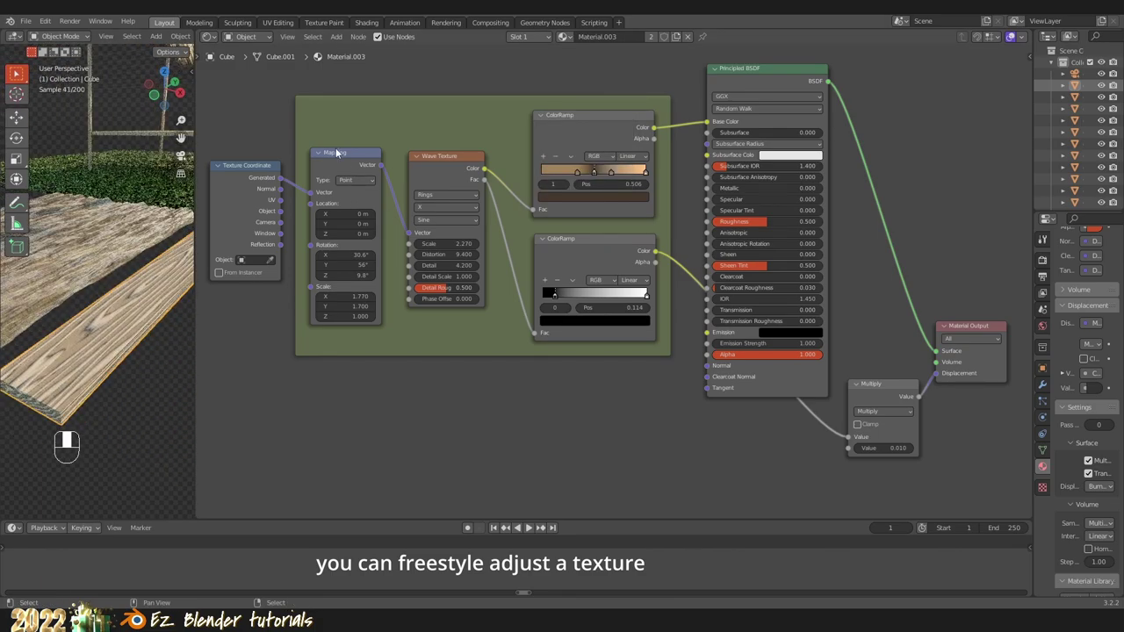
pyautogui.click(457, 161)
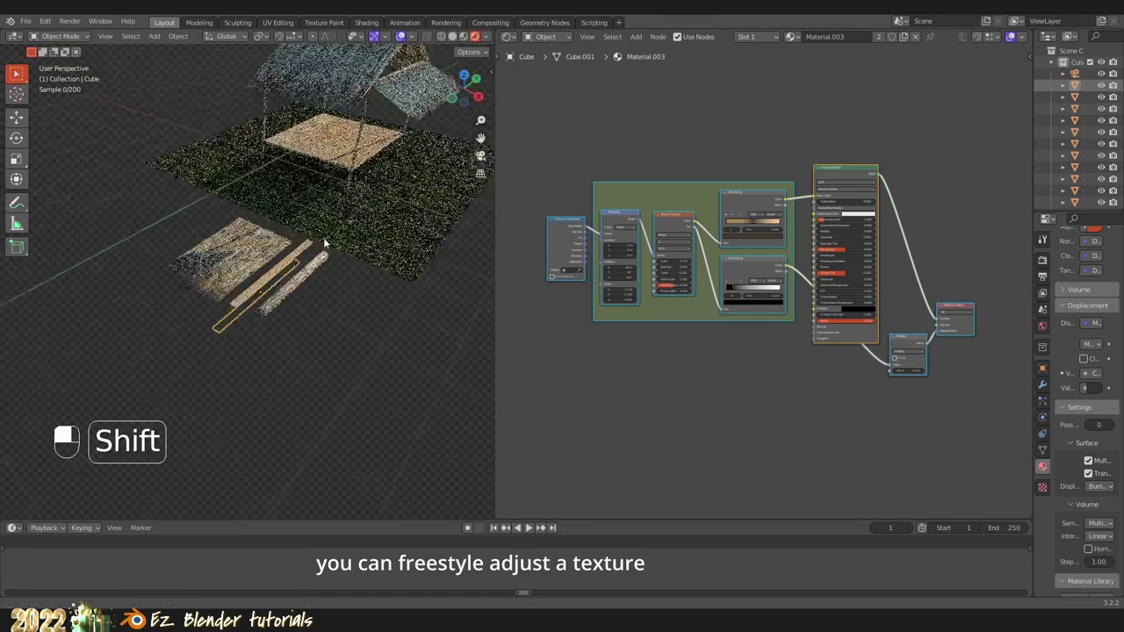
# Step: Select log post Cylinder.008 to show its Material.002 nodes and preview it with rendered shading
pyautogui.press('z')
pyautogui.middleClick(251, 307)
pyautogui.rightClick(250, 306)
pyautogui.middleClick(272, 288)
pyautogui.rightClick(272, 289)
pyautogui.press('KP_Decimal')
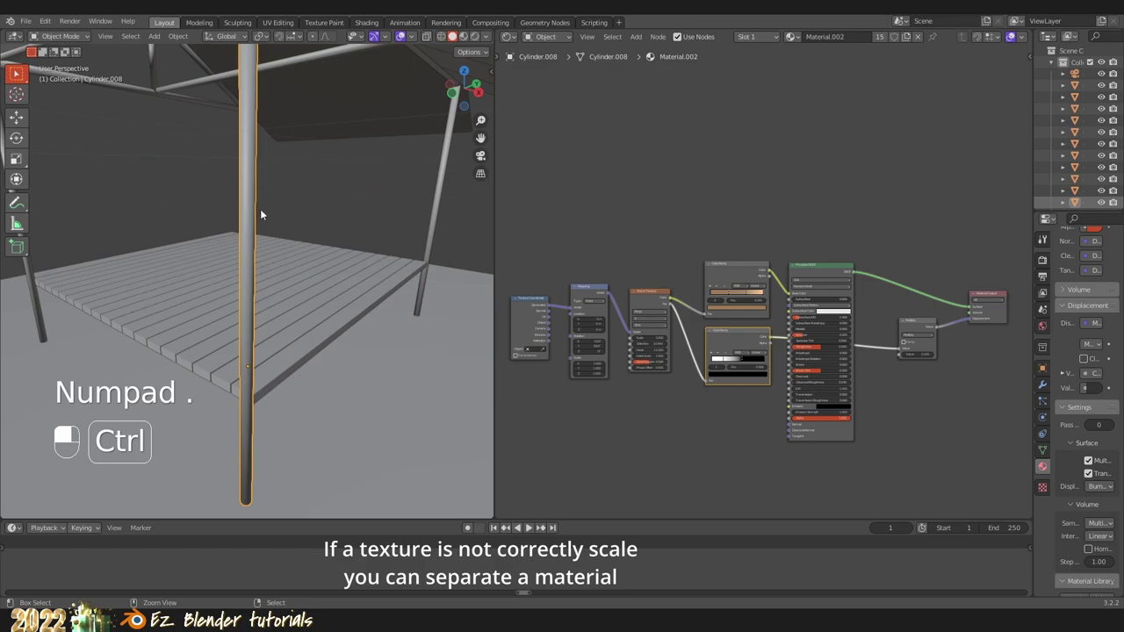
pyautogui.press('ctrl+a')
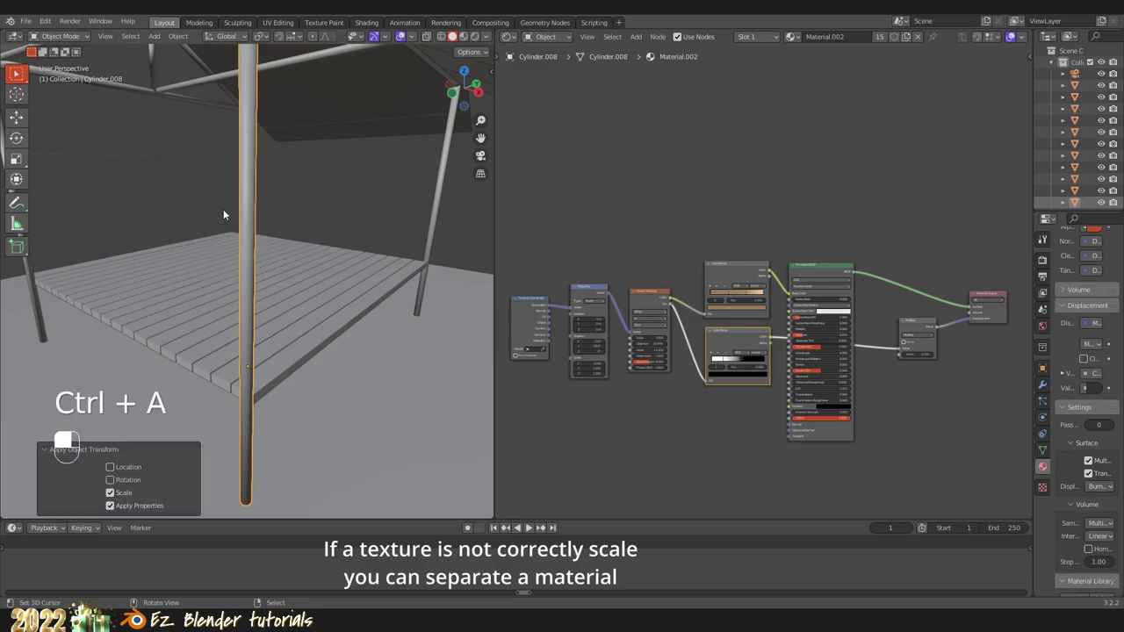
pyautogui.press('shift+z')
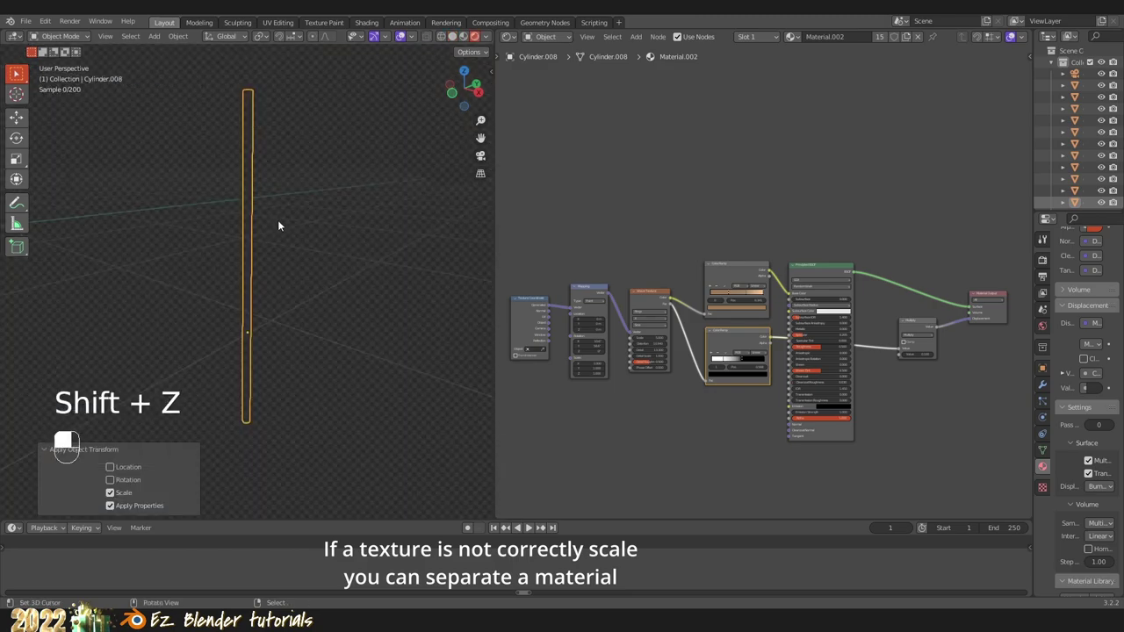
pyautogui.press('a')
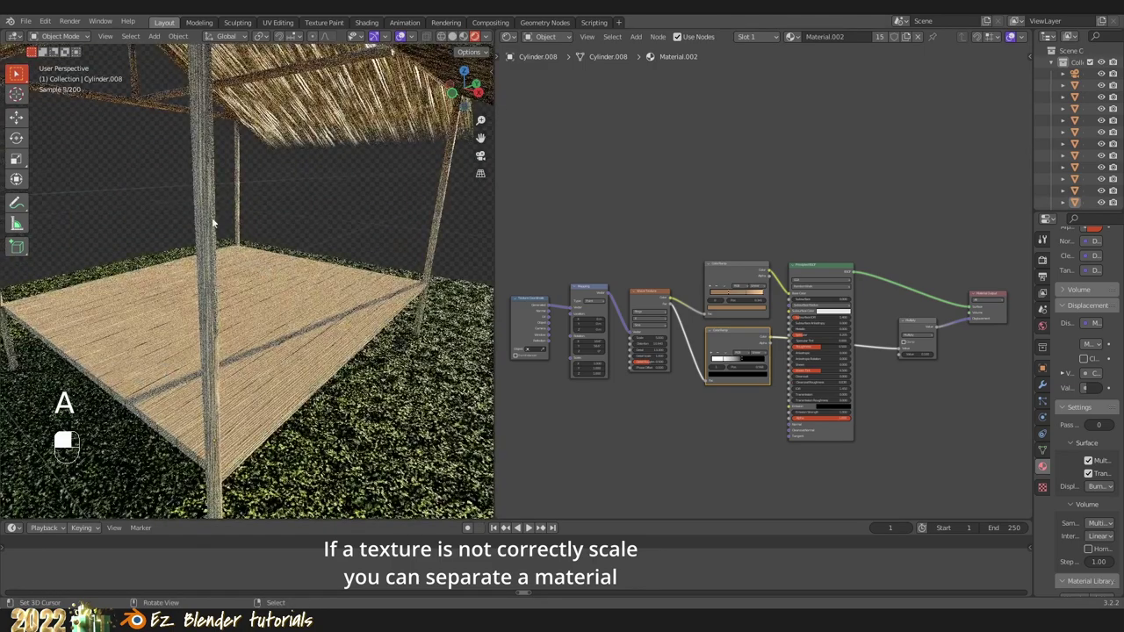
# Step: Reset Material.002's Mapping node Scale X to 1.000 and show Cylinder.008's Material Properties
pyautogui.middleClick(219, 219)
pyautogui.rightClick(218, 218)
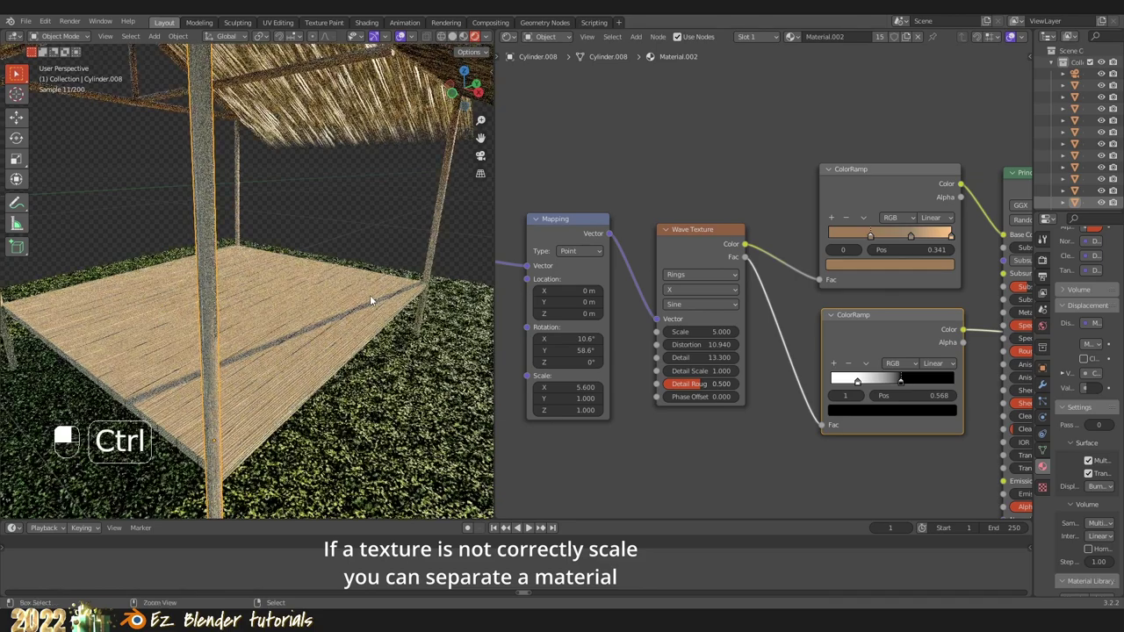
pyautogui.press('ctrl+z')
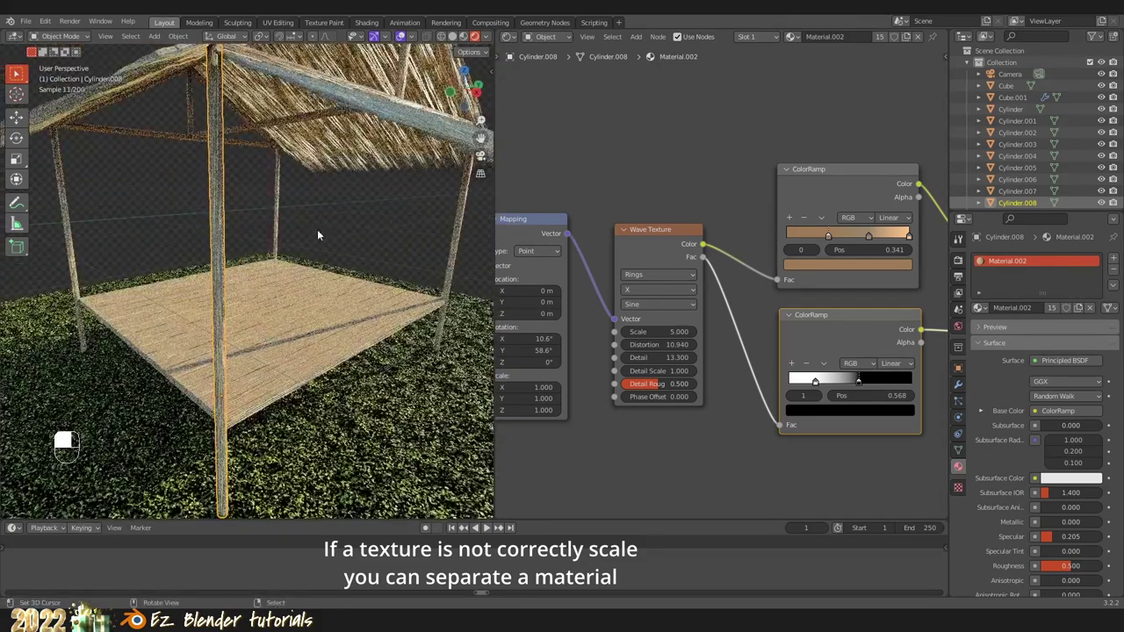
# Step: Select Cylinder.008 and inspect its shared Material.002 slot and Mapping node in the viewport and editor
pyautogui.middleClick(265, 185)
pyautogui.rightClick(264, 184)
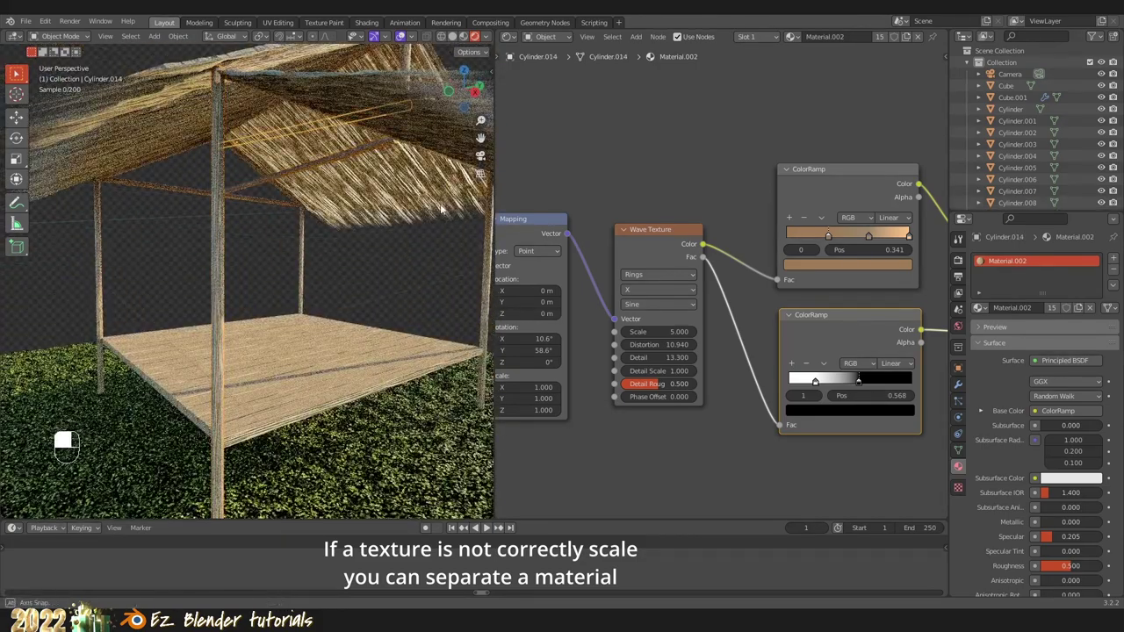
pyautogui.middleClick(339, 227)
pyautogui.rightClick(339, 226)
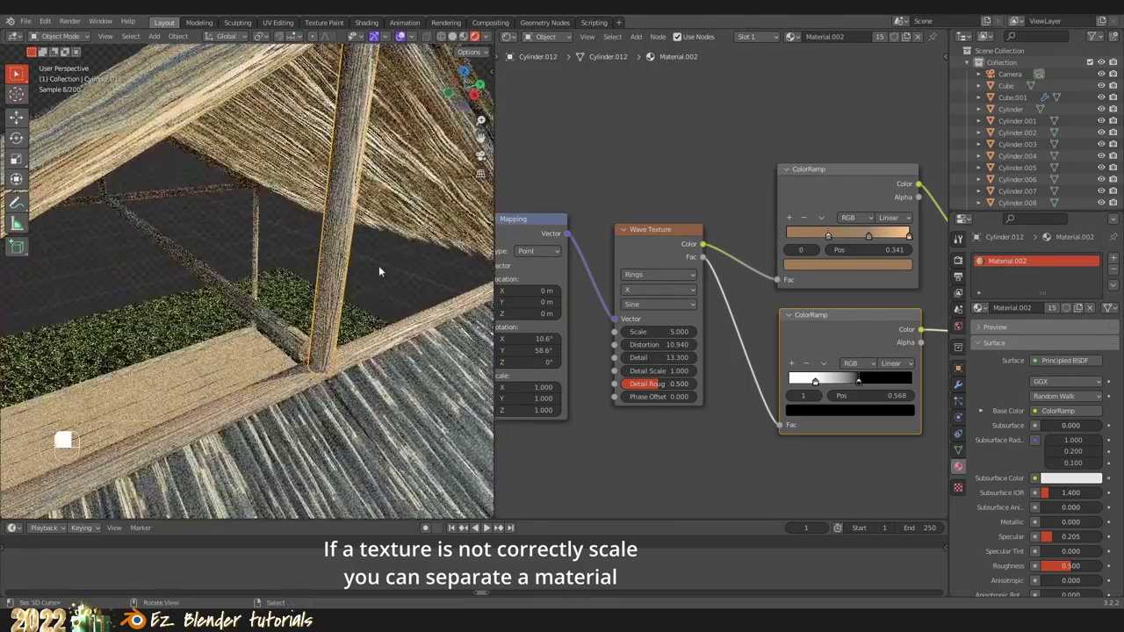
pyautogui.press('a')
pyautogui.rightClick(309, 275)
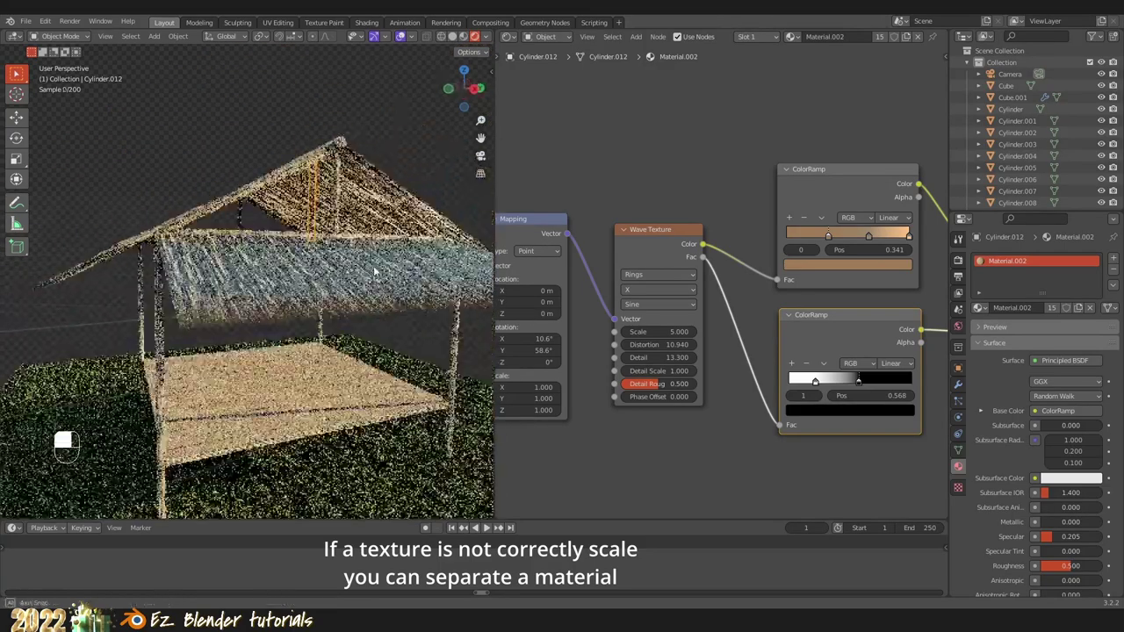
pyautogui.middleClick(160, 349)
pyautogui.rightClick(161, 348)
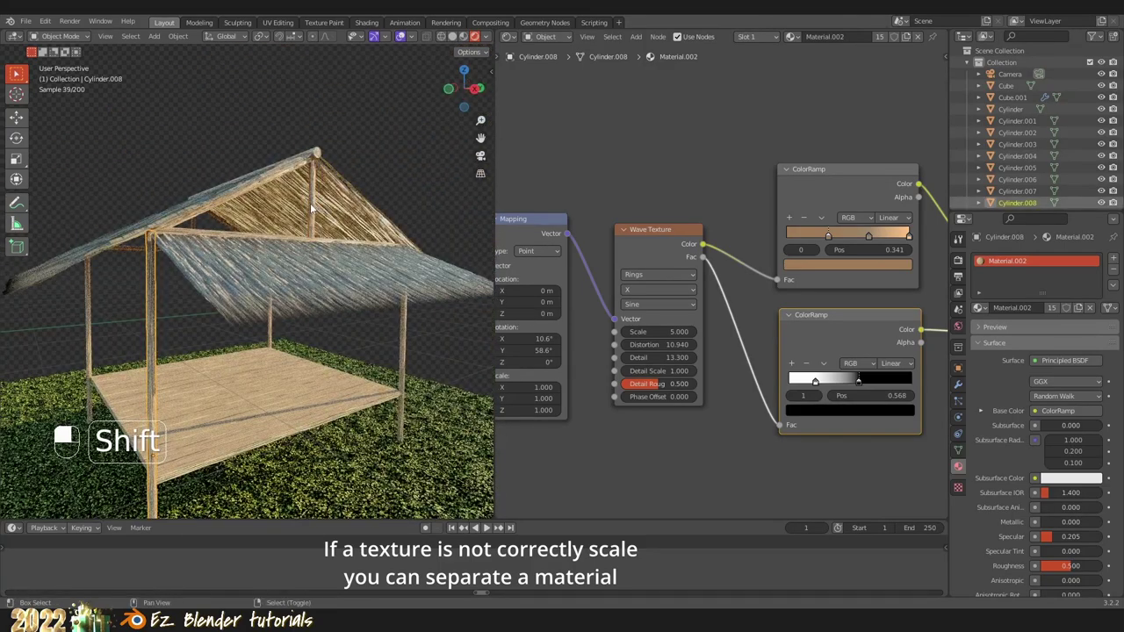
pyautogui.middleClick(316, 205)
pyautogui.rightClick(316, 205)
# Step: Make Material.002 single-user on Cylinder.008, creating its own copy Material.005 with Mapping scale 1
pyautogui.press('ctrl+l')
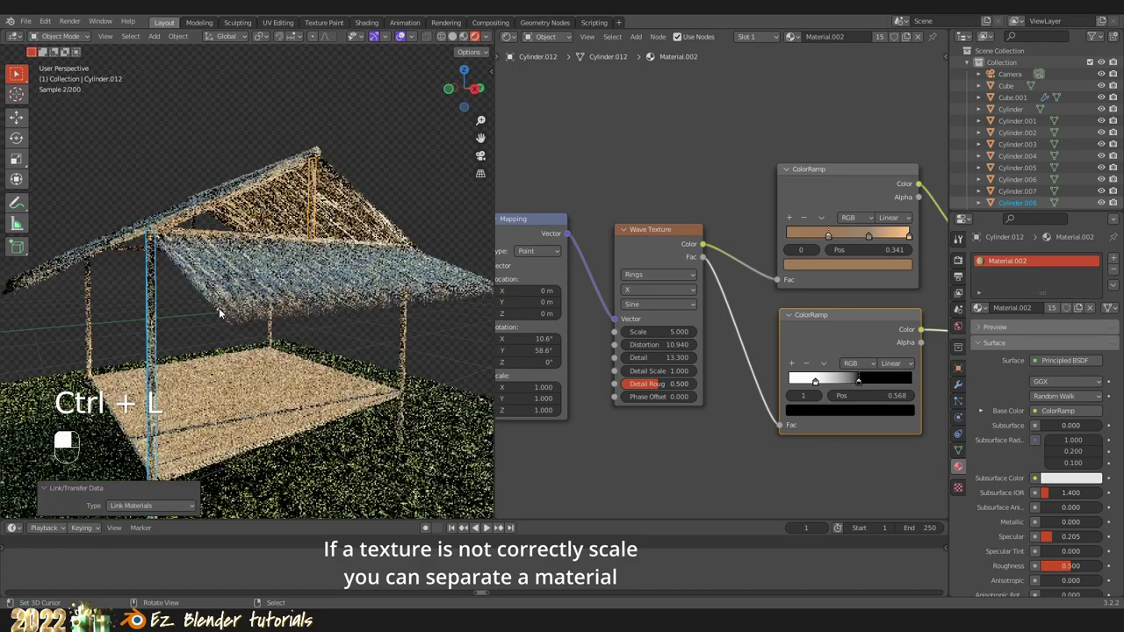
pyautogui.press('a')
pyautogui.middleClick(231, 323)
pyautogui.rightClick(231, 322)
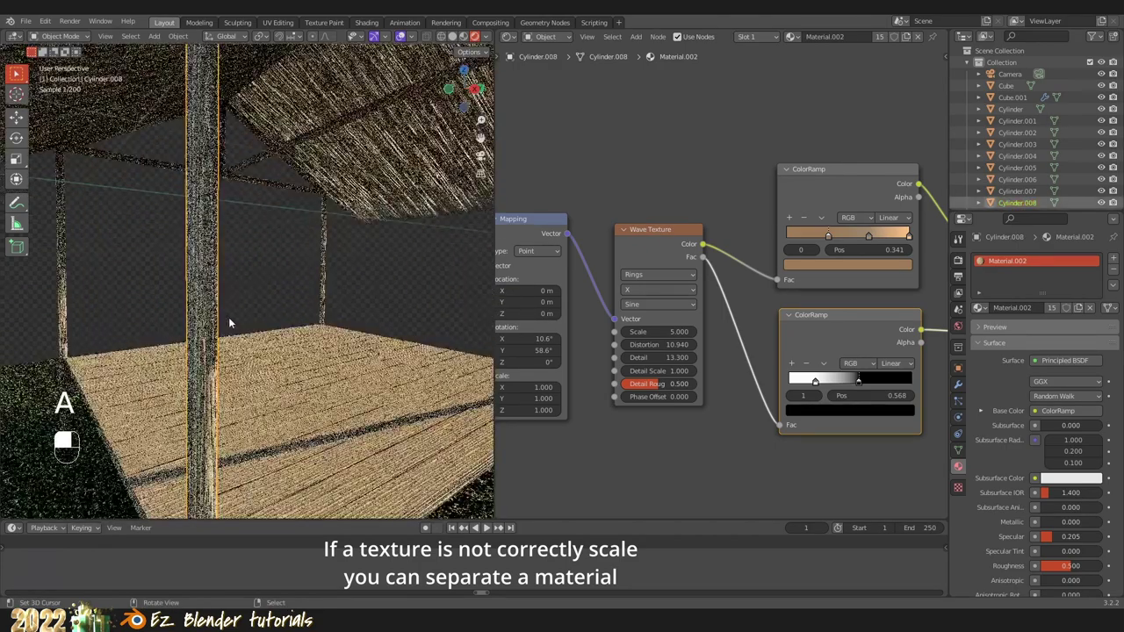
pyautogui.press('a')
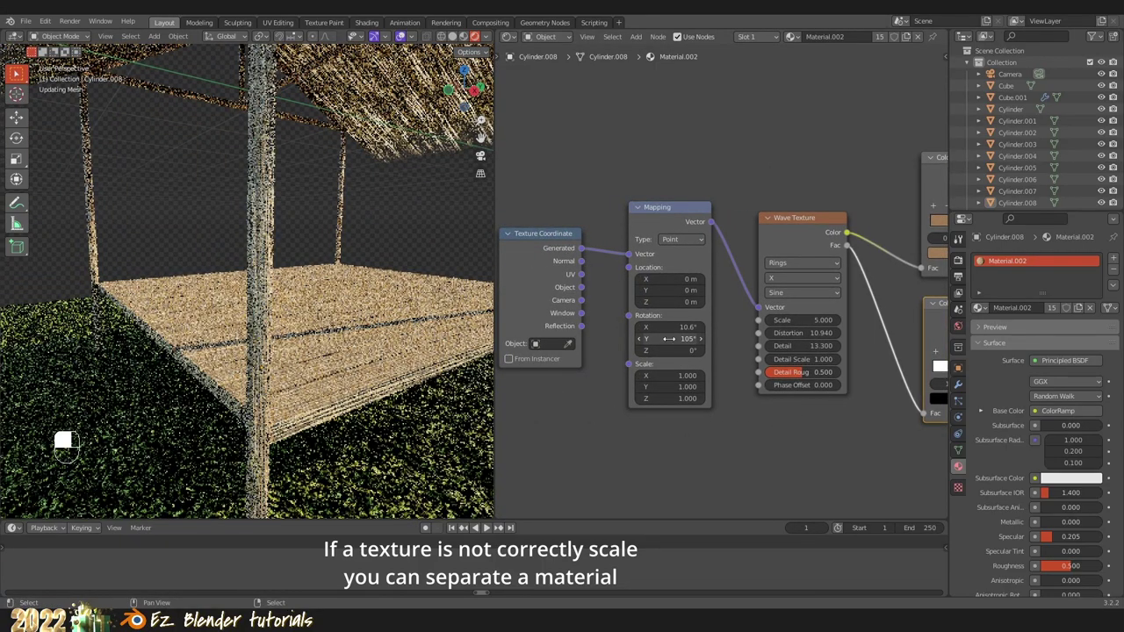
pyautogui.press('ctrl+z')
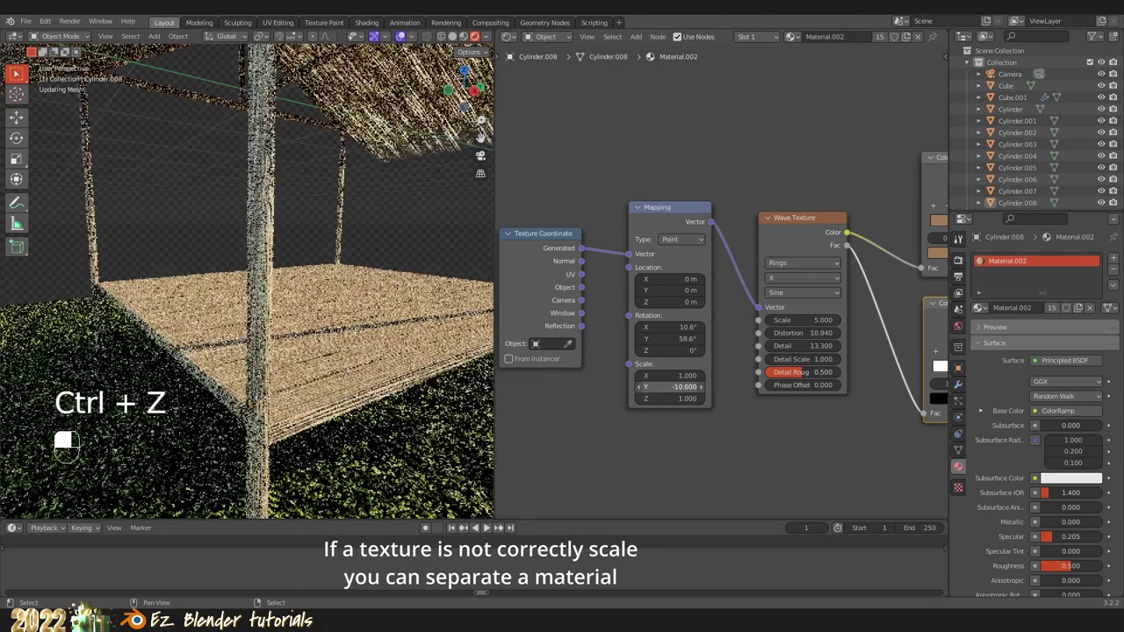
pyautogui.press('ctrl+z')
pyautogui.middleClick(114, 301)
pyautogui.rightClick(113, 301)
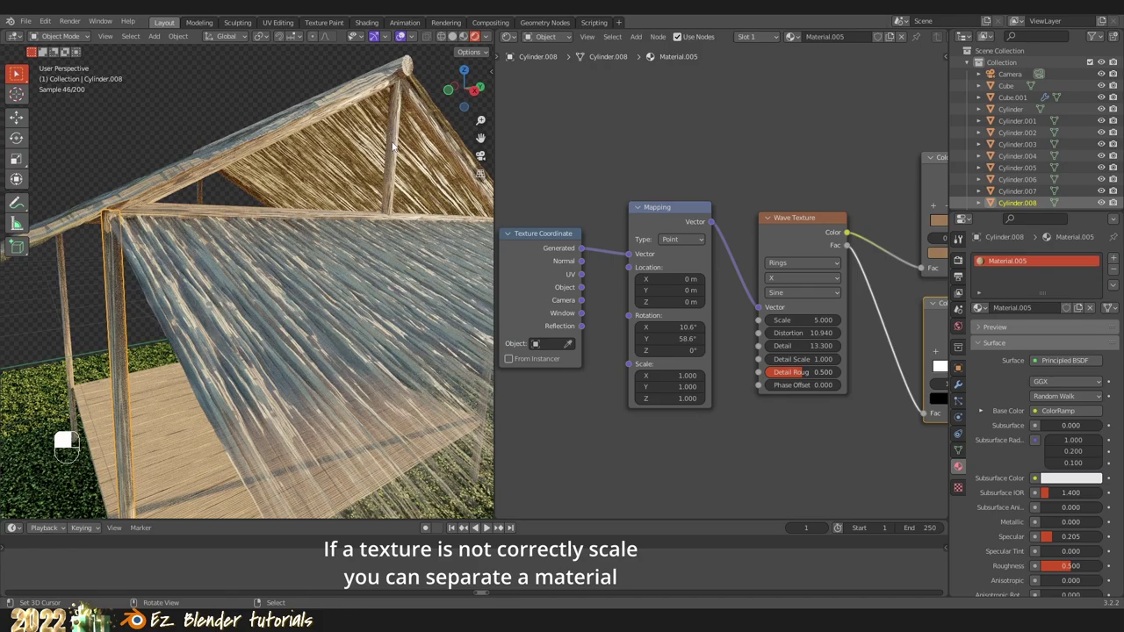
# Step: Zero Material.005's Mapping rotation on X, Y, Z and stretch its Scale Z to about 4.01
pyautogui.middleClick(400, 145)
pyautogui.rightClick(399, 145)
pyautogui.middleClick(265, 283)
pyautogui.rightClick(265, 283)
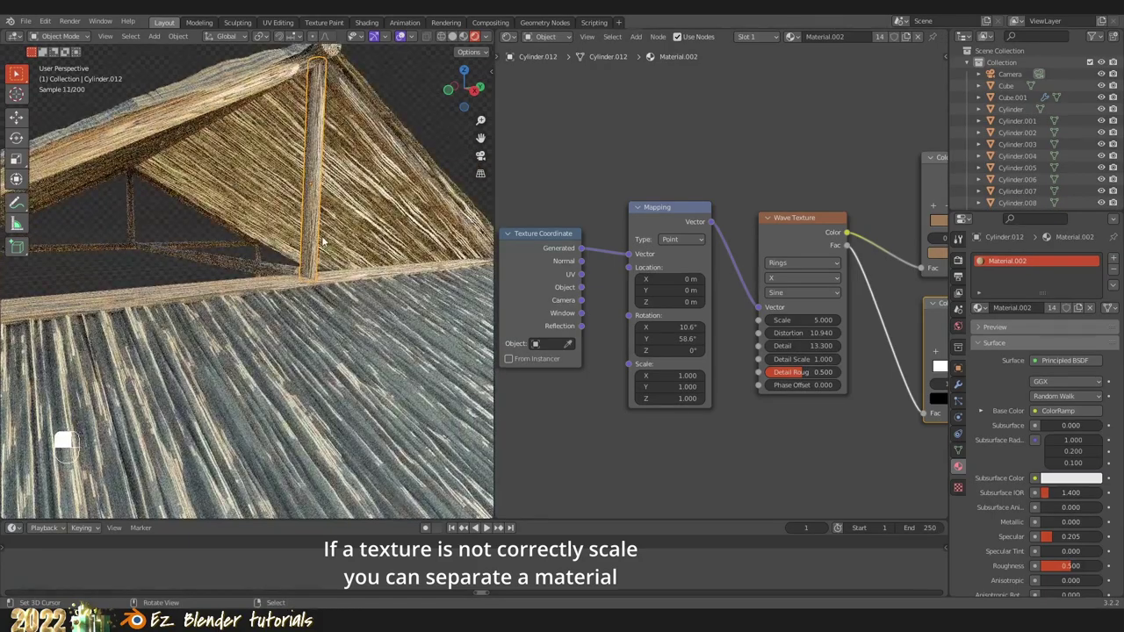
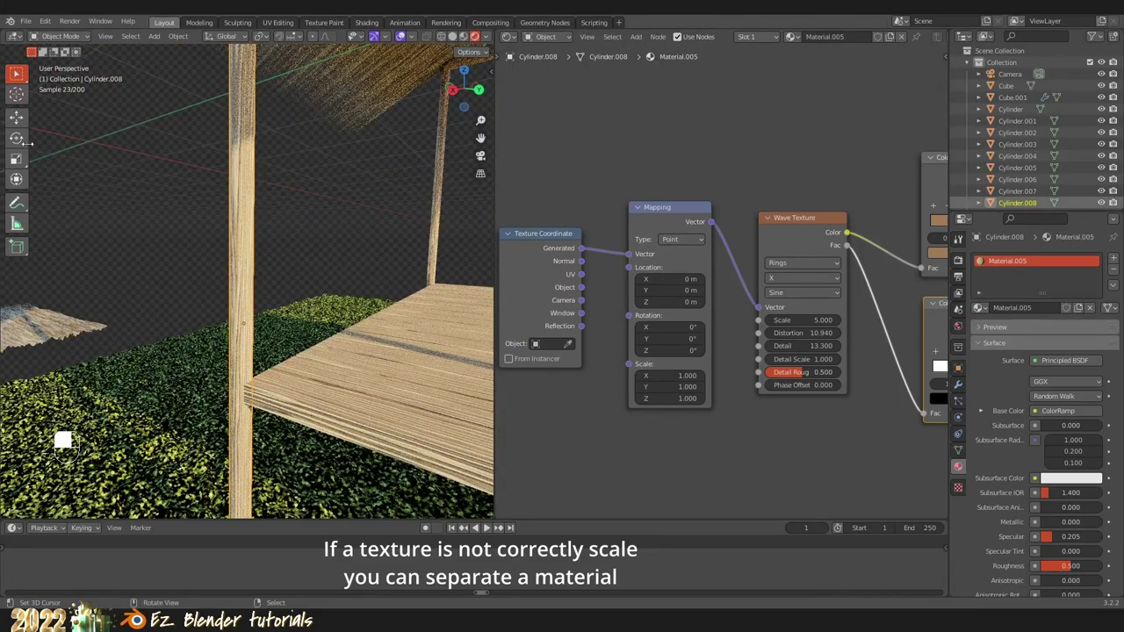
# Step: Set Material.005 Mapping rotation to 26.2°, 20.7°, 15.4°, Scale Z to 2.0 and Wave Texture Scale to 3.13
pyautogui.press('a')
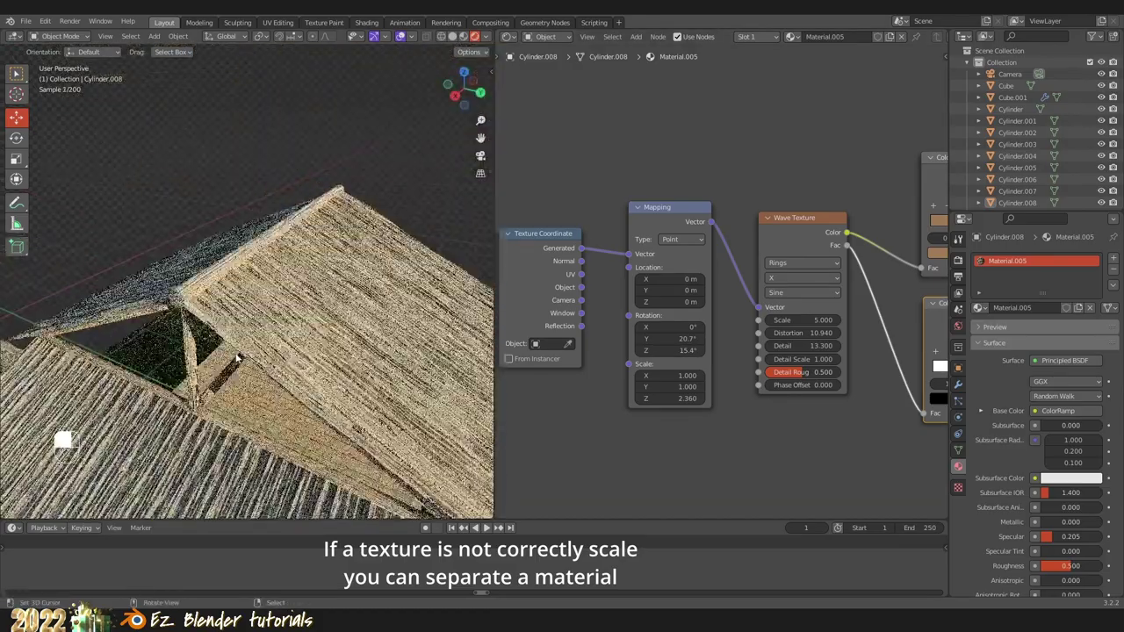
pyautogui.middleClick(350, 243)
pyautogui.rightClick(349, 243)
pyautogui.press('a')
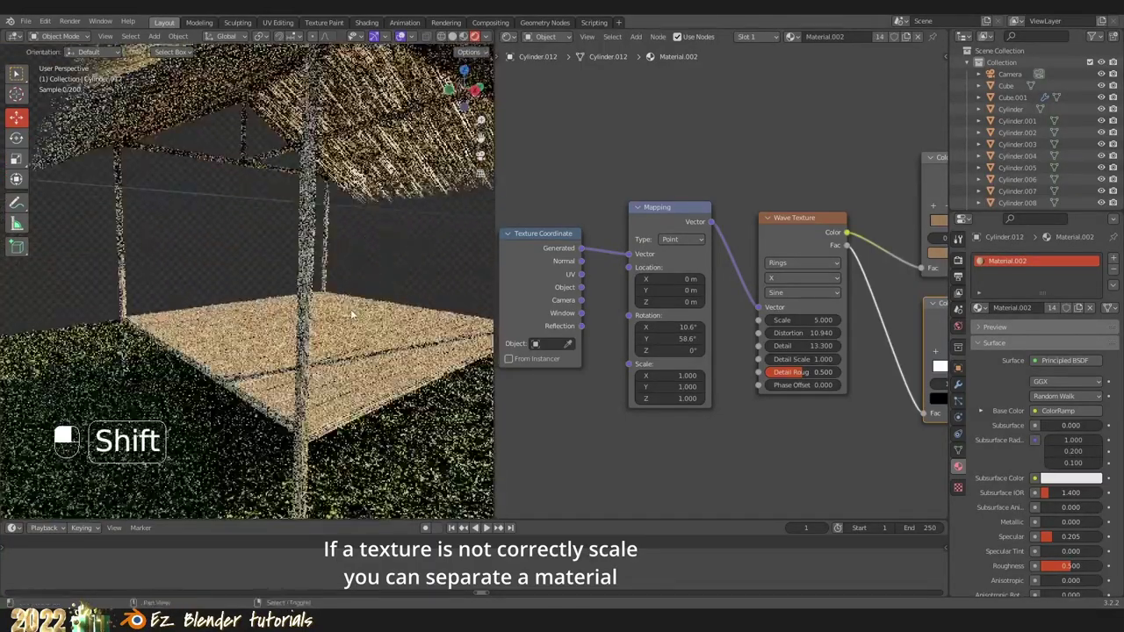
pyautogui.middleClick(328, 326)
pyautogui.rightClick(329, 326)
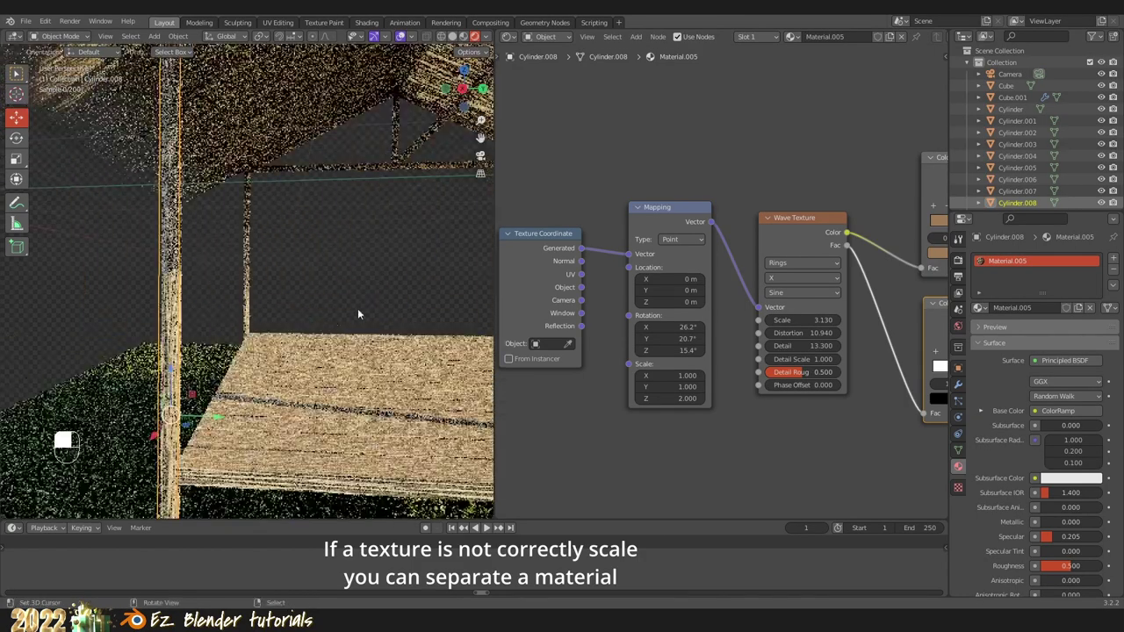
pyautogui.press('a')
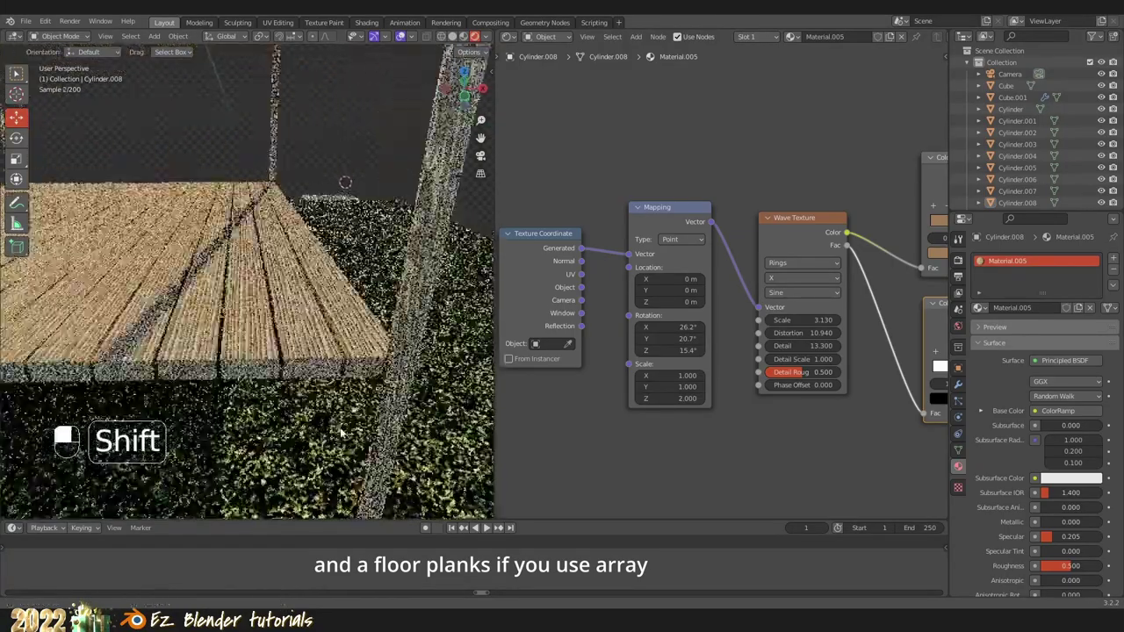
# Step: Select floor Cube.001 and connect Texture Coordinate Object output to Material.003's Mapping Vector input
pyautogui.rightClick(308, 339)
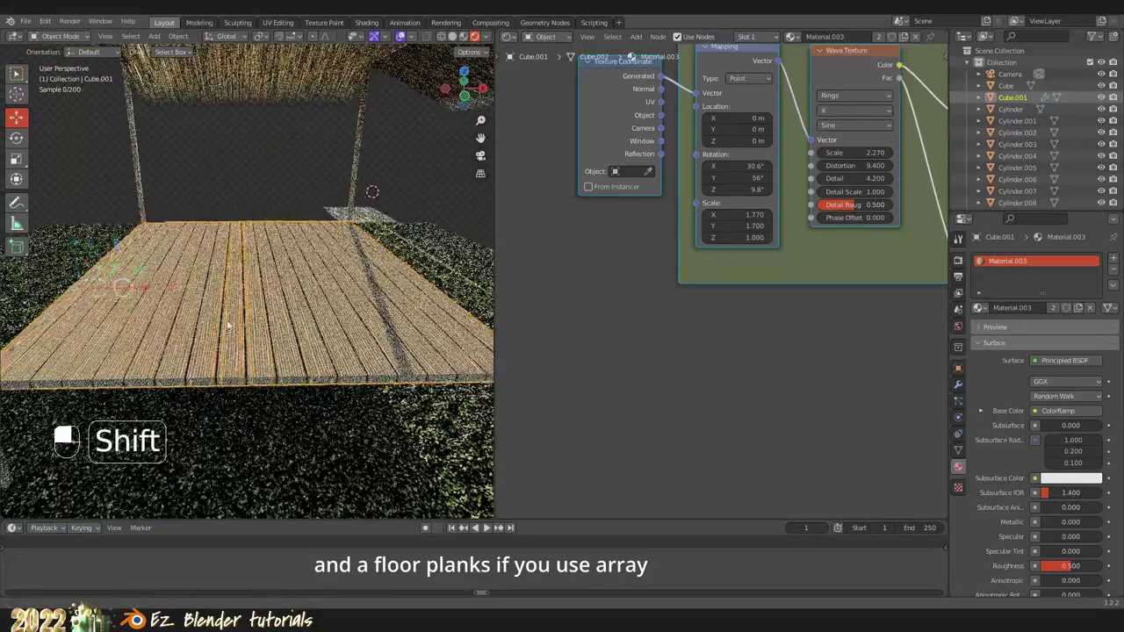
pyautogui.press('a')
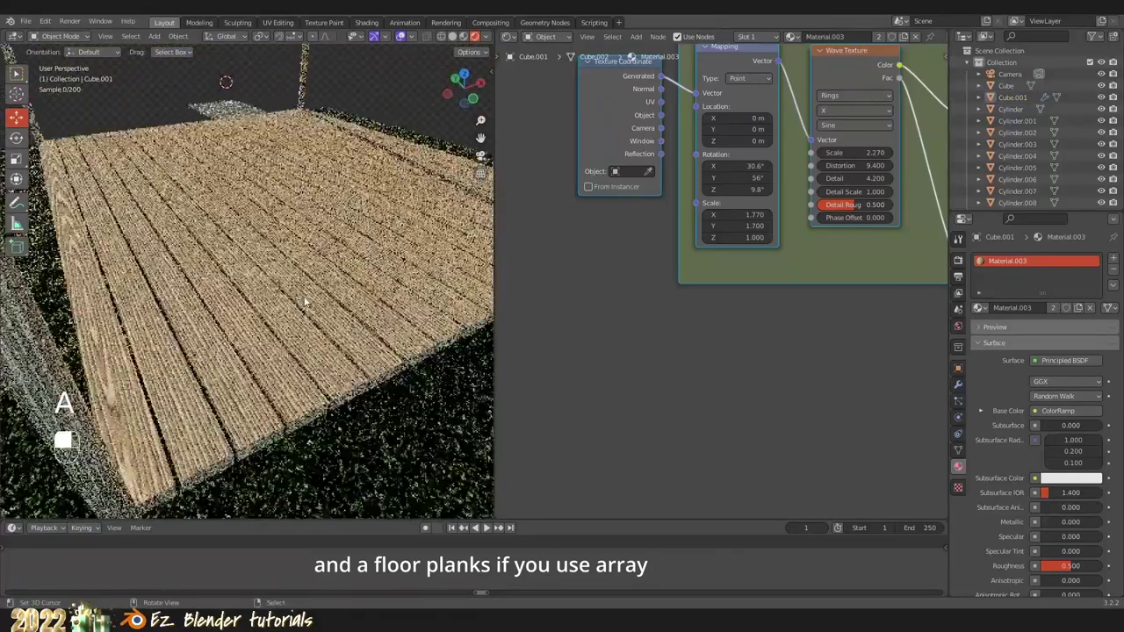
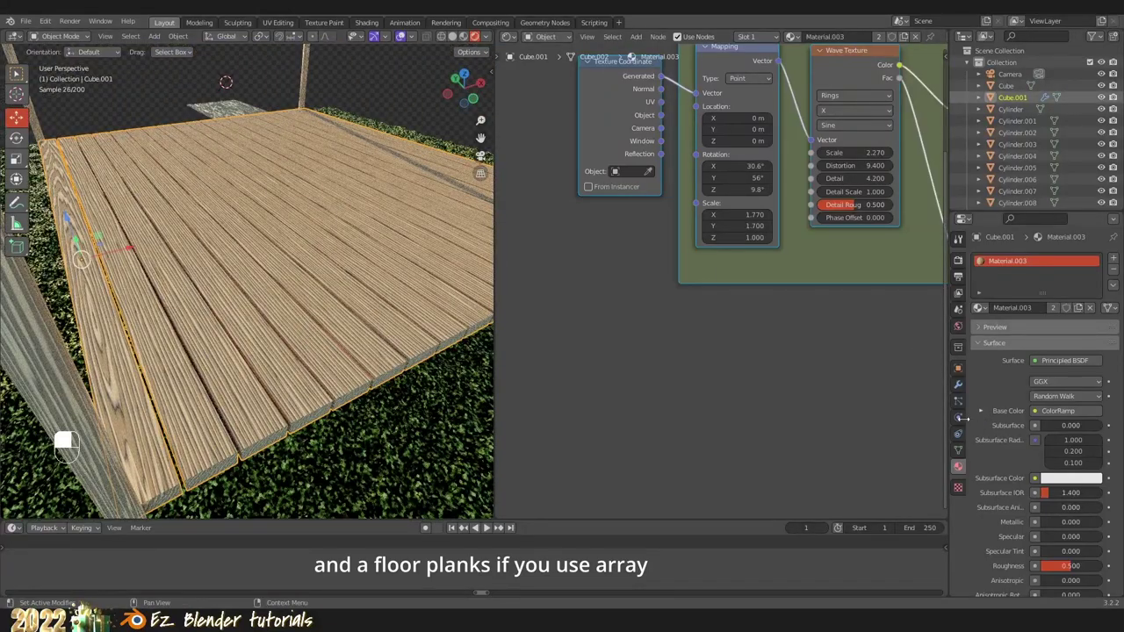
pyautogui.moveTo(964, 386); pyautogui.dragTo(93, 265)
pyautogui.press('a')
pyautogui.rightClick(93, 264)
pyautogui.moveTo(93, 264); pyautogui.dragTo(279, 277)
pyautogui.rightClick(278, 276)
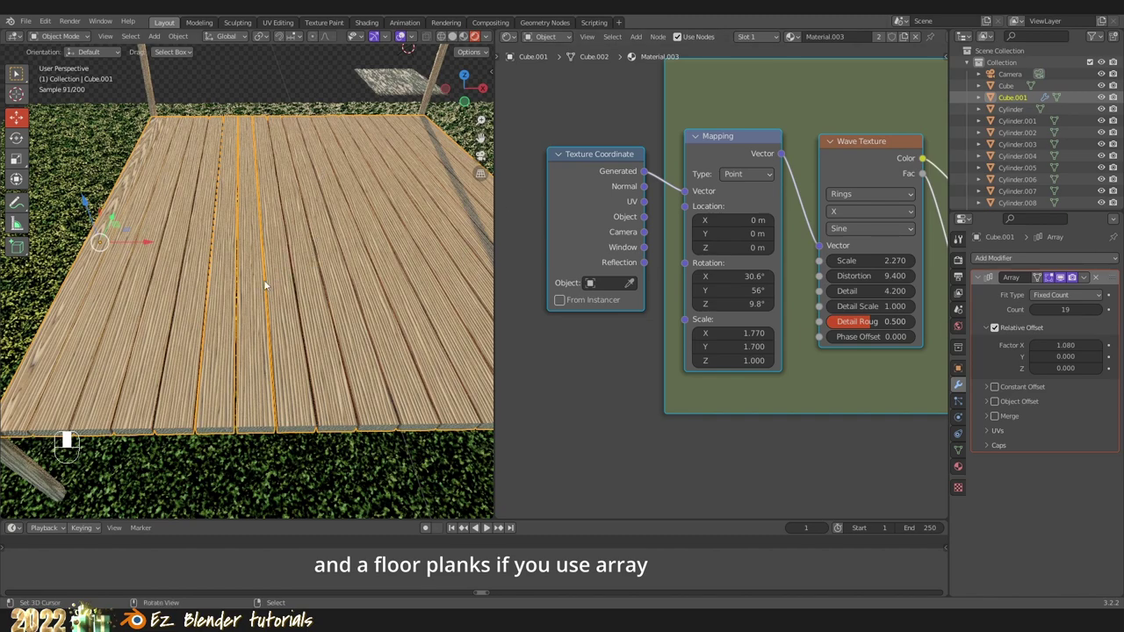